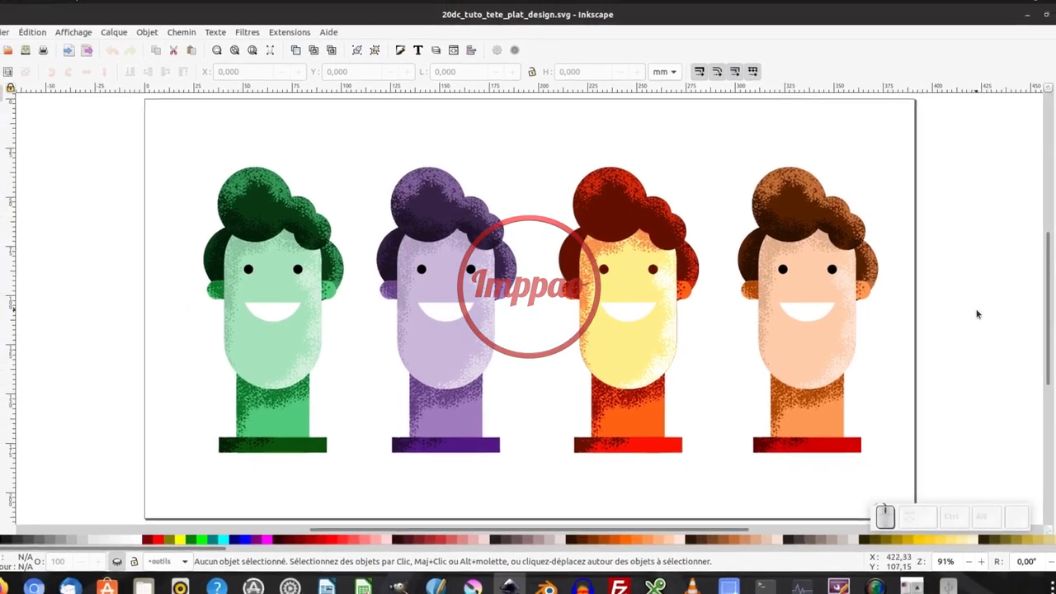
# - Zoom in on the two reference heads and bring up Inkscape's About dialog showing version 1.0.1
pyautogui.click(919, 321)
pyautogui.moveTo(892, 301); pyautogui.dragTo(598, 288)
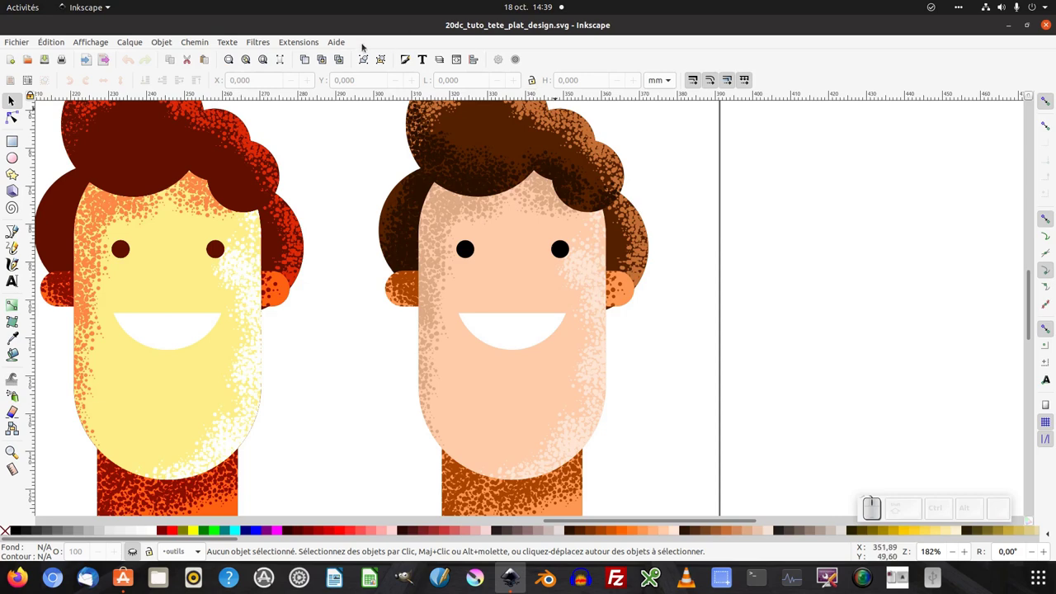
pyautogui.click(339, 41)
pyautogui.moveTo(367, 202); pyautogui.dragTo(731, 251)
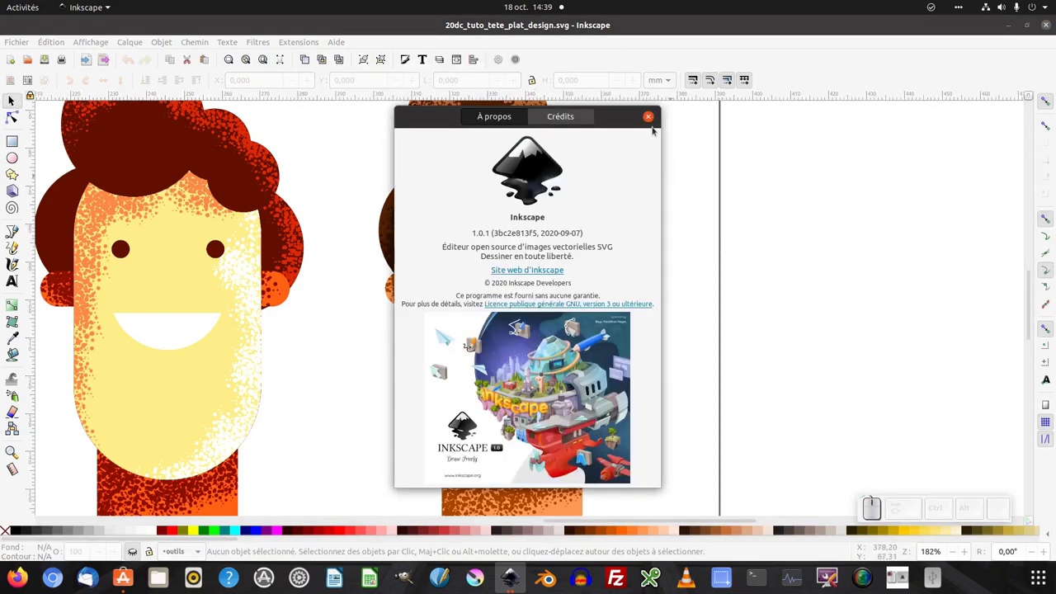
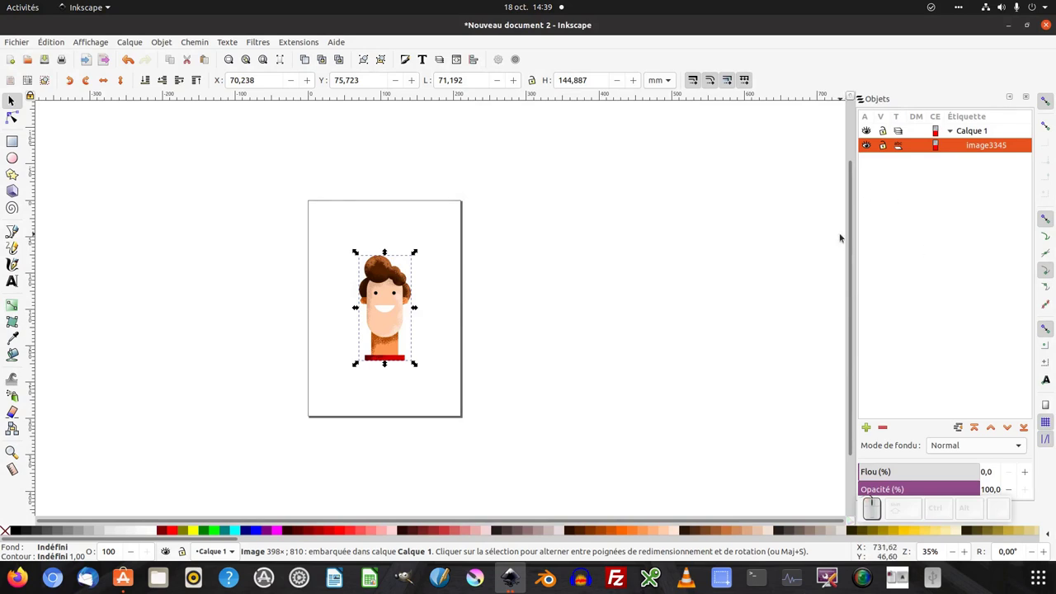
pyautogui.click(976, 135)
pyautogui.click(975, 157)
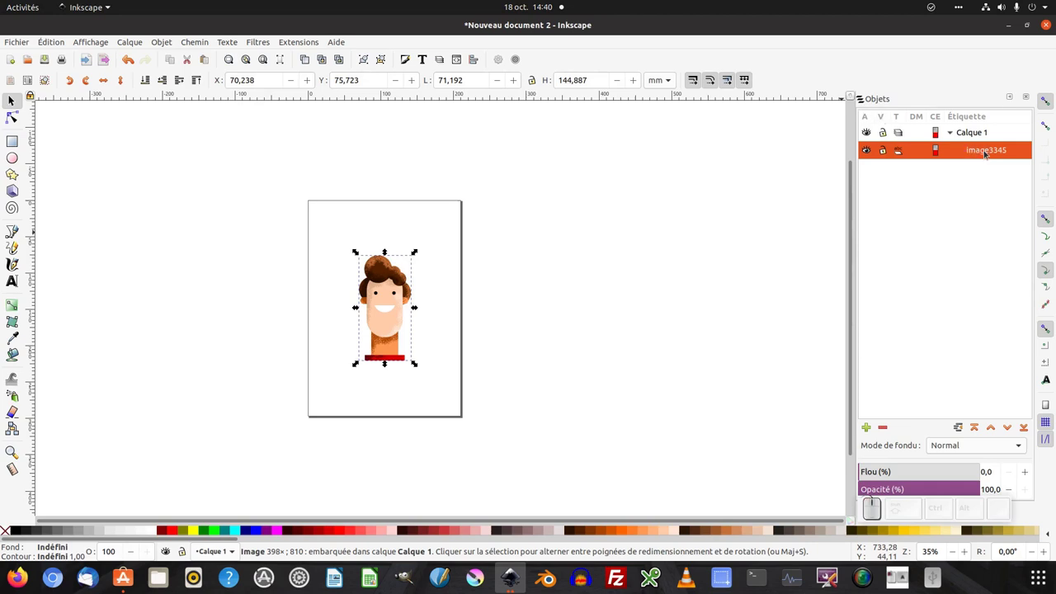
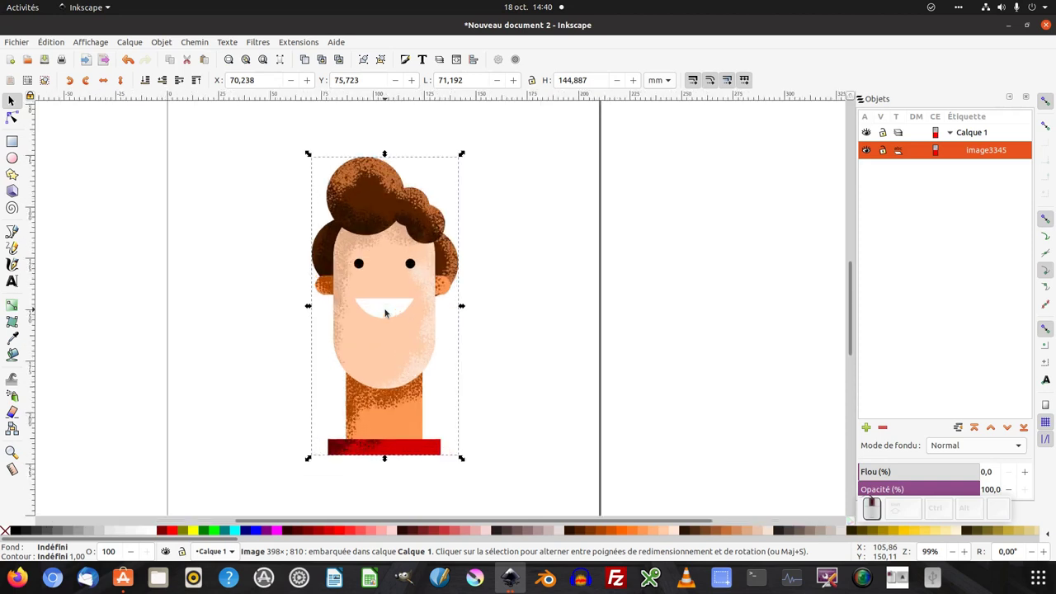
pyautogui.click(387, 313)
pyautogui.click(386, 312)
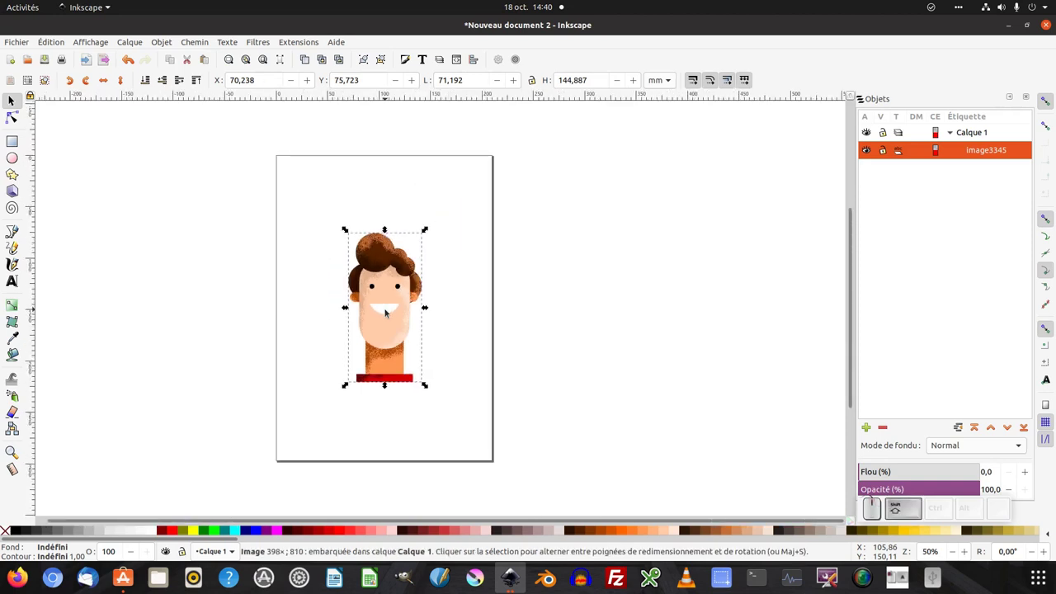
pyautogui.press('KP_Add')
pyautogui.press('KP_Subtract')
pyautogui.press('KP_Add')
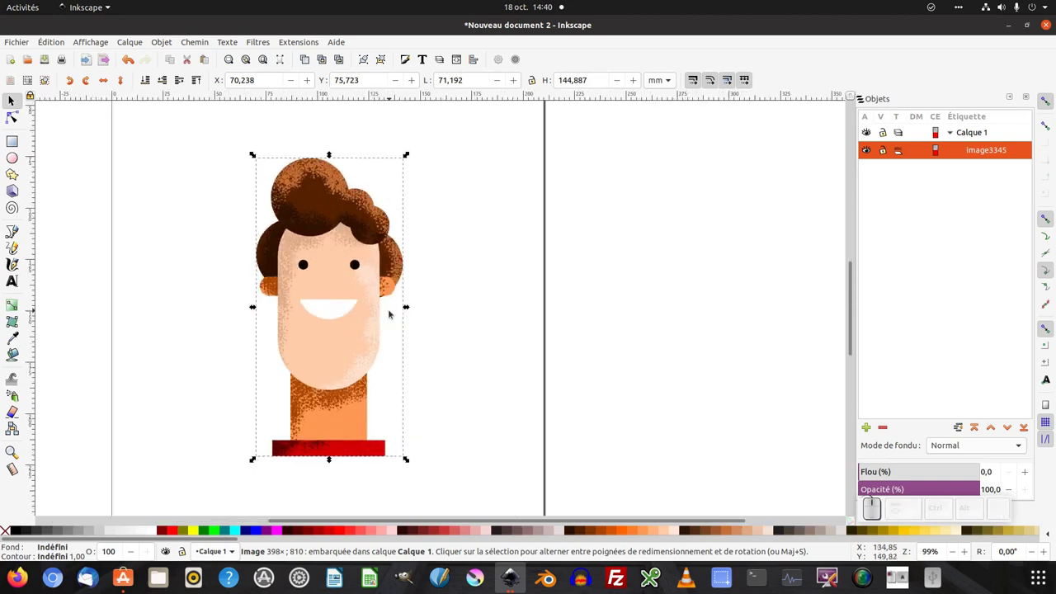
pyautogui.click(475, 244)
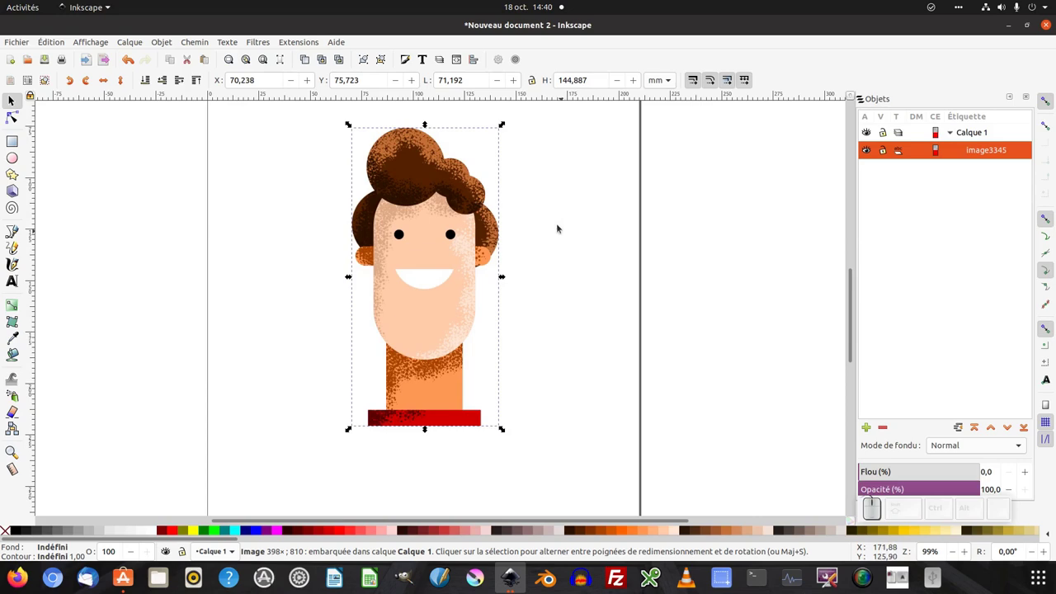
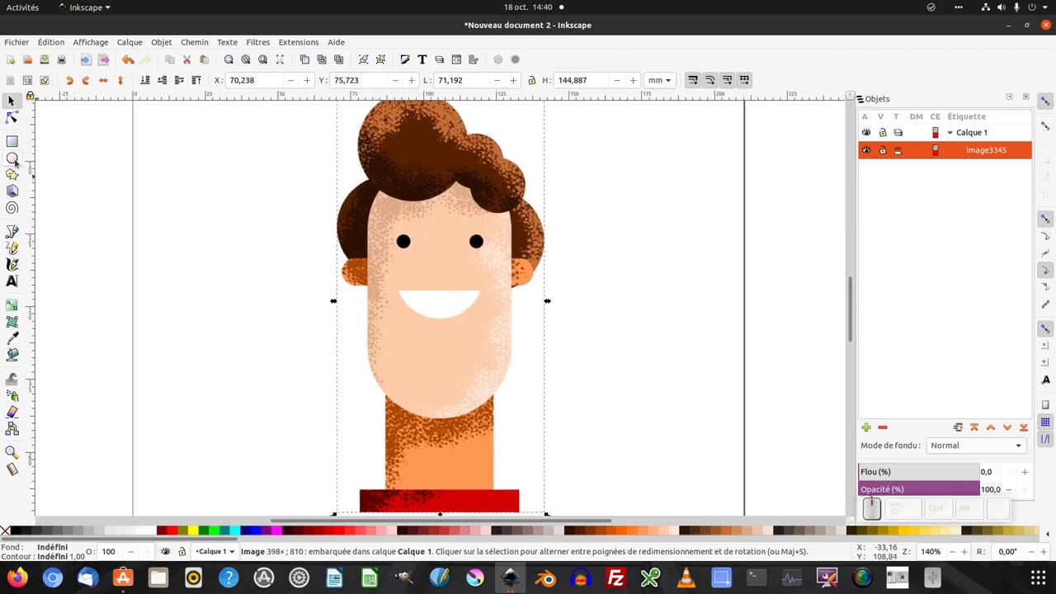
# - Draw an unfilled green circle with 0.25 stroke over the left eye and enlarge it to fit
pyautogui.click(17, 163)
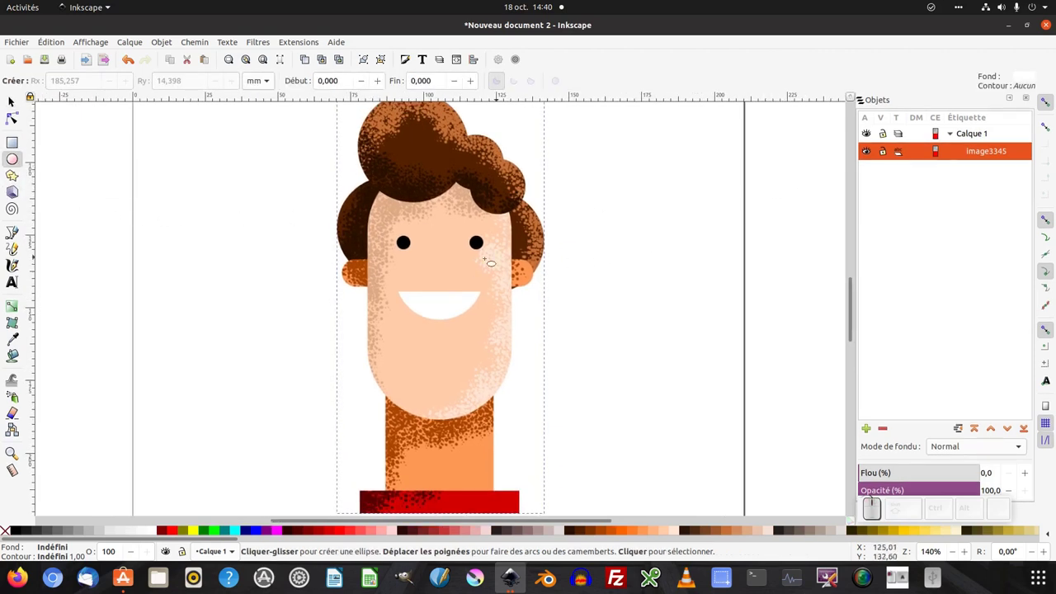
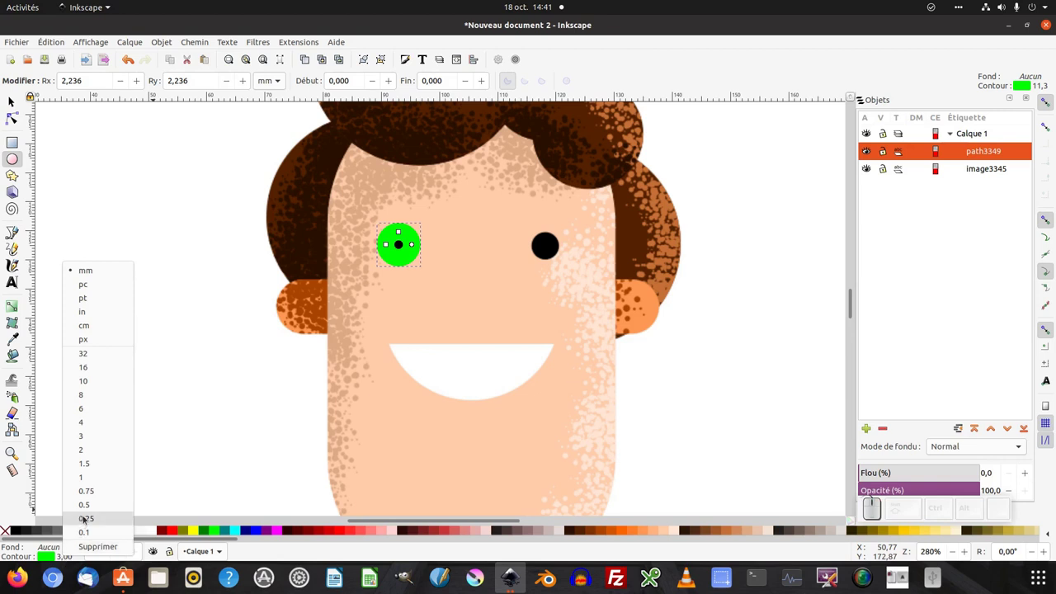
pyautogui.click(84, 519)
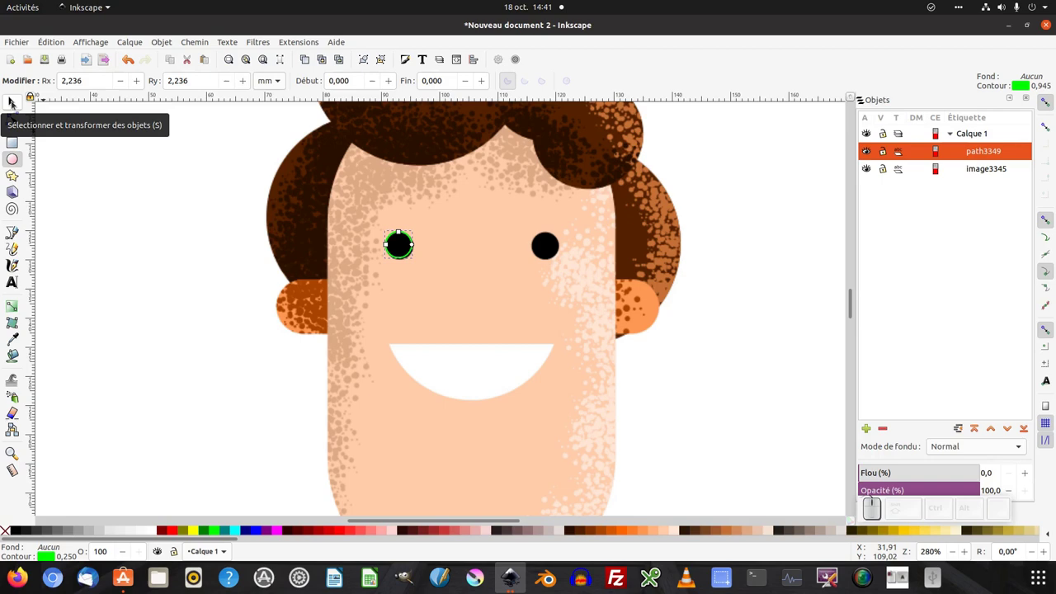
pyautogui.press('F1')
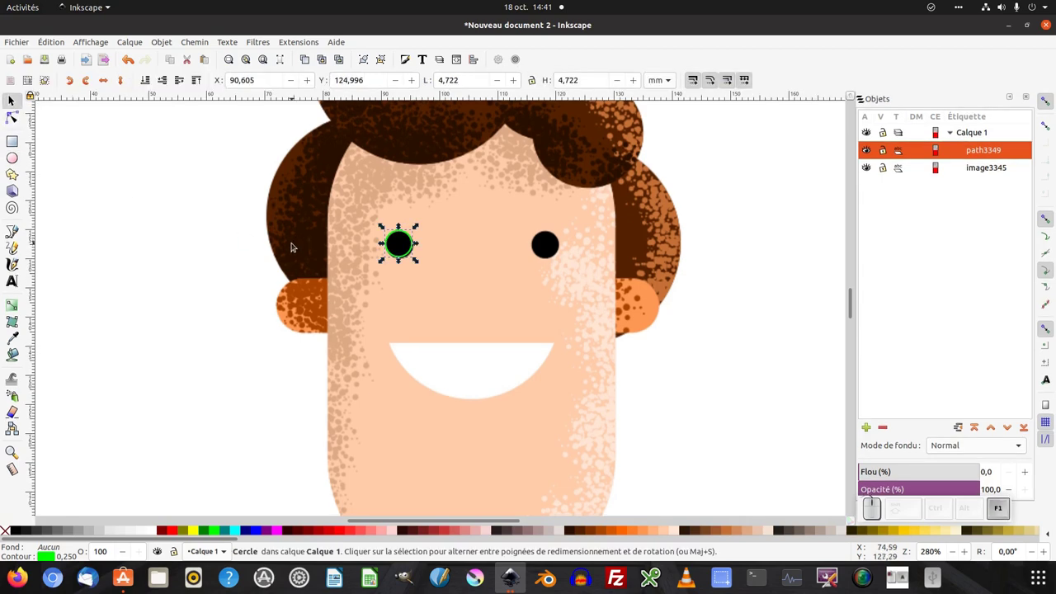
pyautogui.press('s')
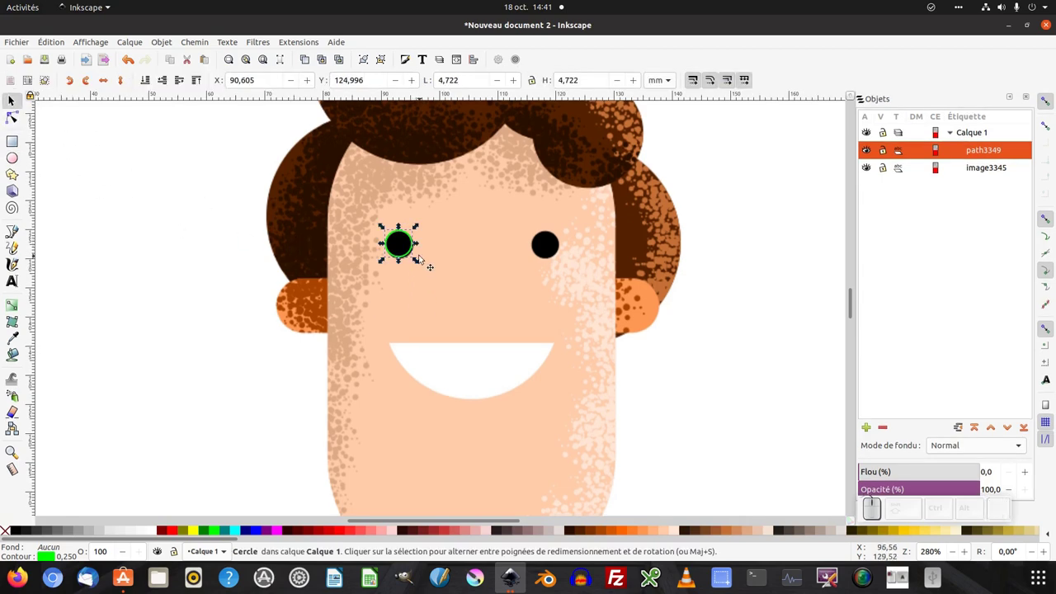
pyautogui.click(372, 214)
pyautogui.moveTo(418, 264); pyautogui.dragTo(426, 243)
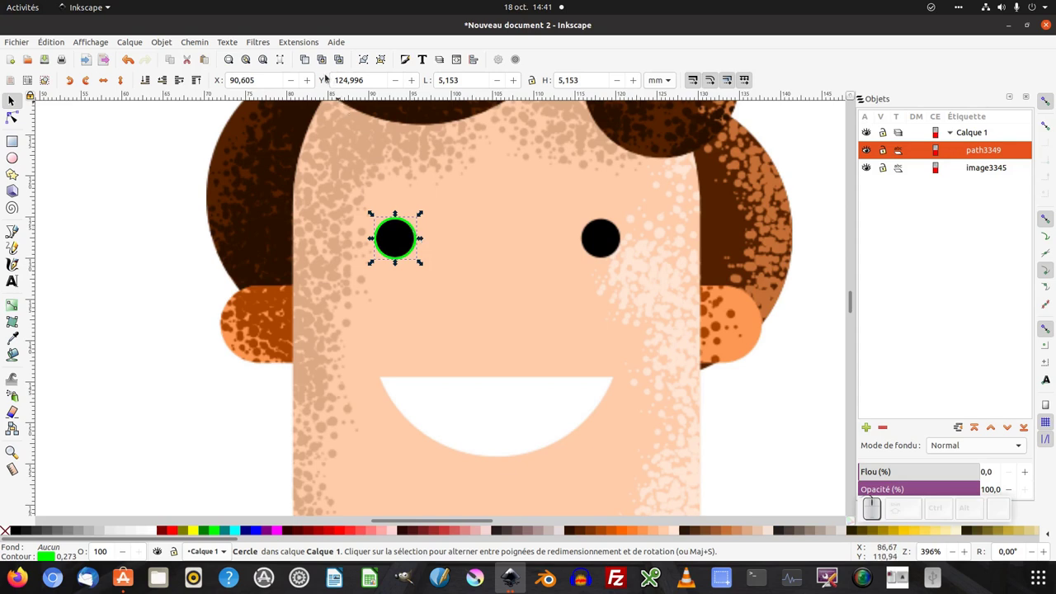
# - Duplicate the eye circle and place the copy over the right eye, then view the whole head
pyautogui.click(60, 44)
pyautogui.click(138, 221)
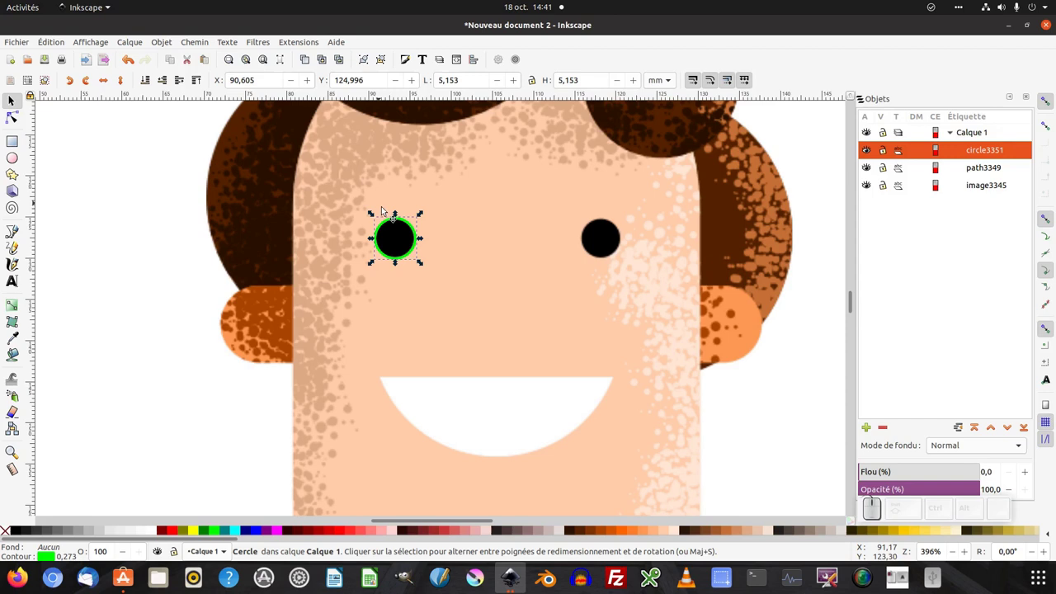
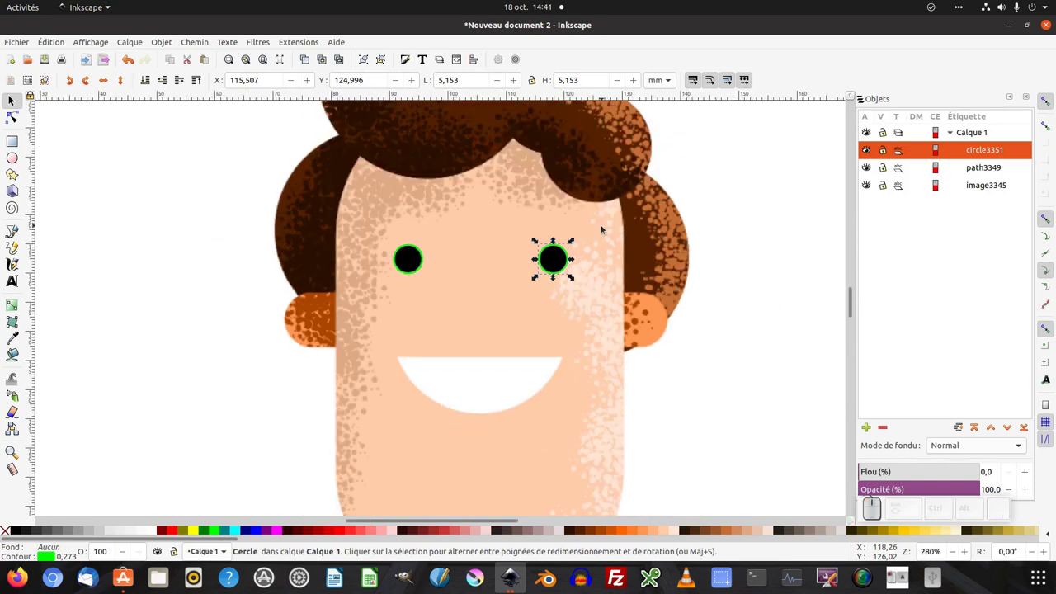
pyautogui.press('KP_Subtract')
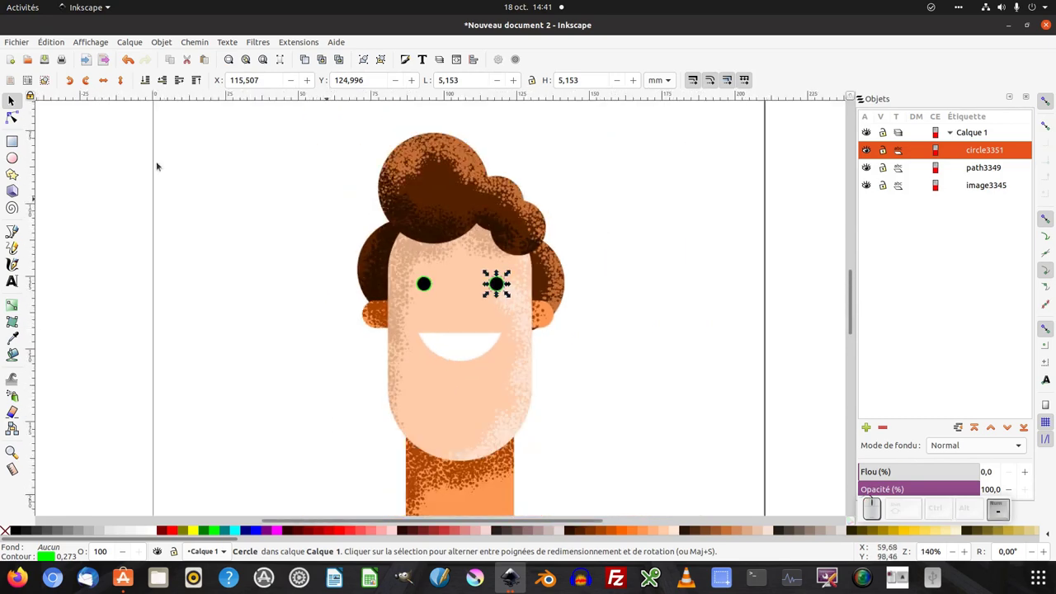
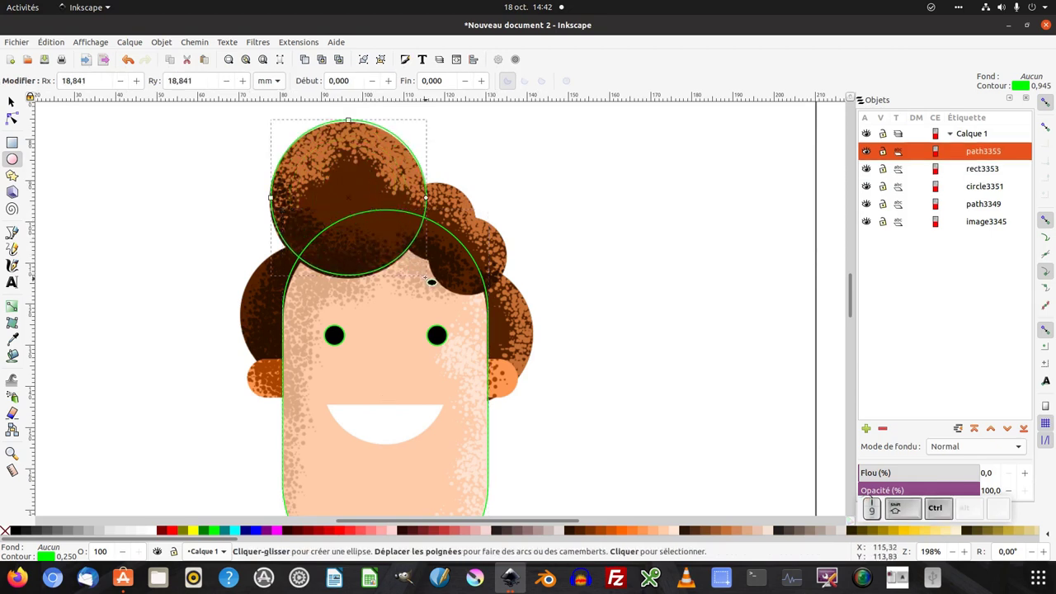
# - Nudge the curl circle into place on the hair and keep the reference head aligned under the outlines
pyautogui.press('s')
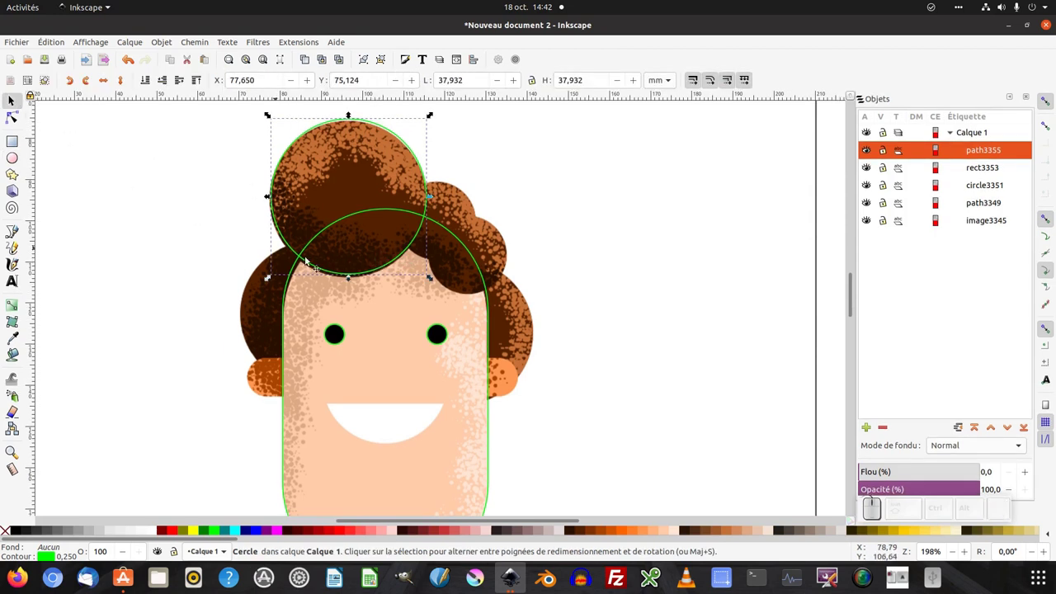
pyautogui.moveTo(431, 278); pyautogui.dragTo(430, 279)
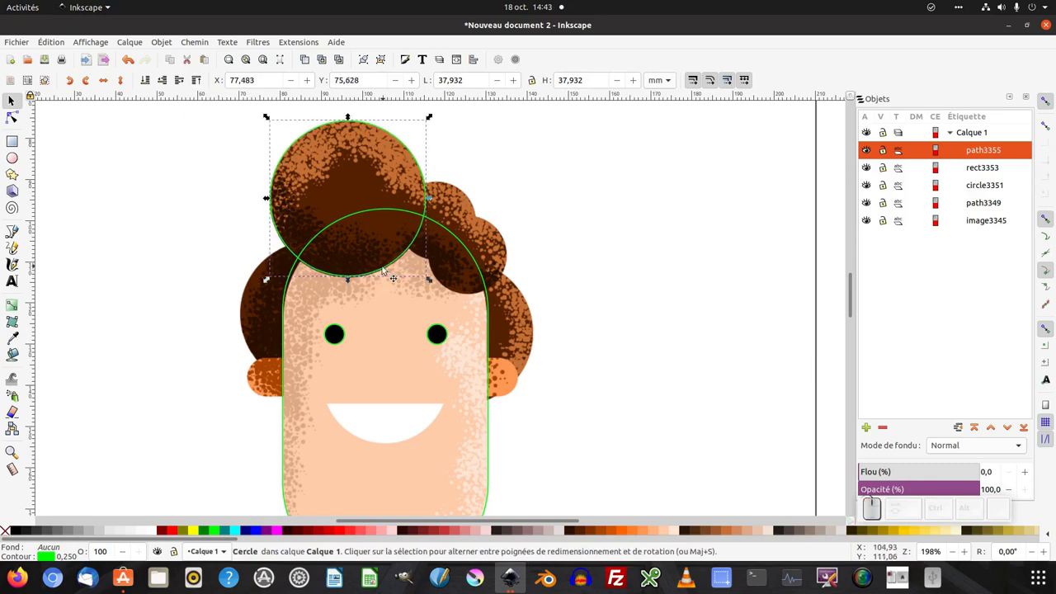
pyautogui.click(430, 280)
pyautogui.scroll(-3)
pyautogui.moveTo(372, 192); pyautogui.dragTo(368, 182)
pyautogui.scroll(-3)
pyautogui.press('ctrl+z')
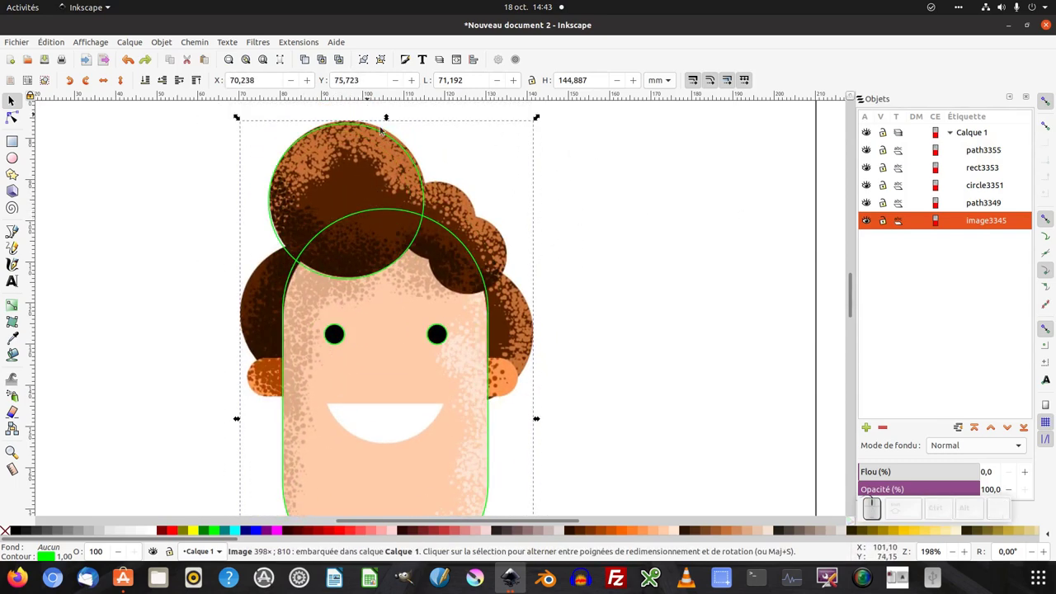
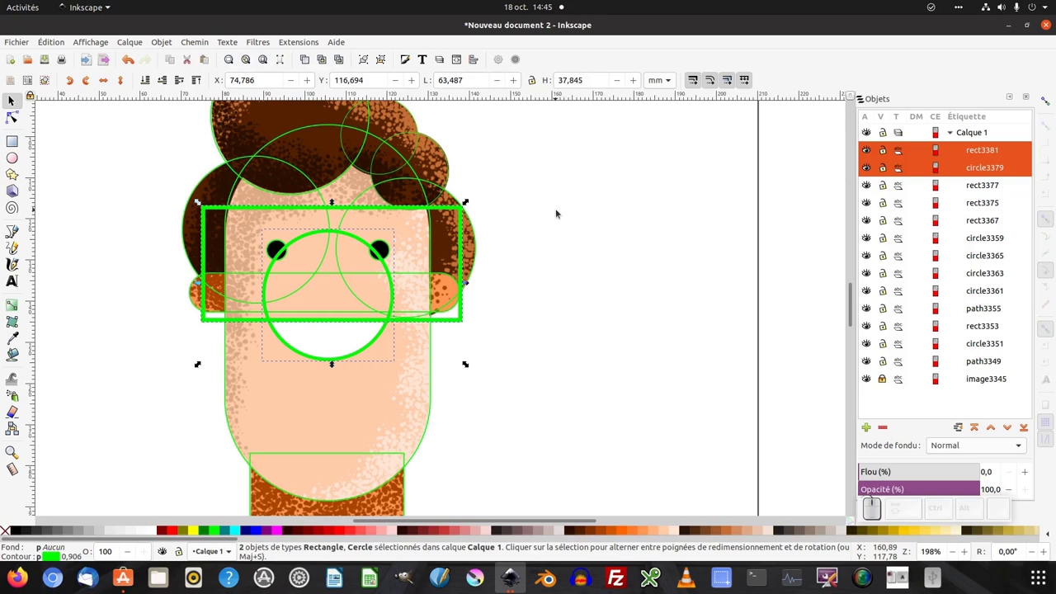
# - Subtract the rectangle from the white circle to leave a half-circle smile, then view the whole figure
pyautogui.press('ctrl+KP_Subtract')
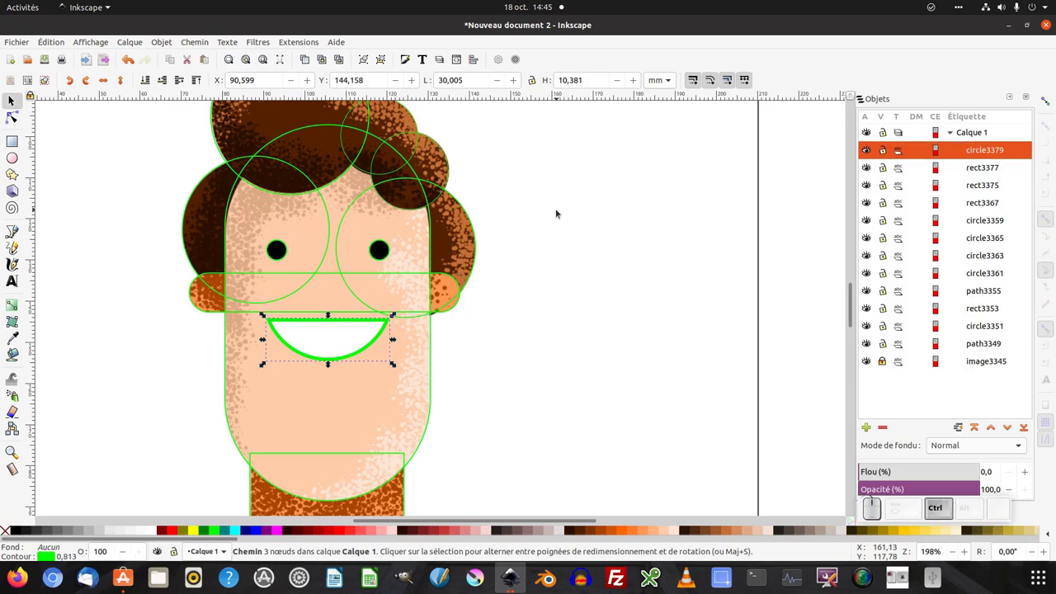
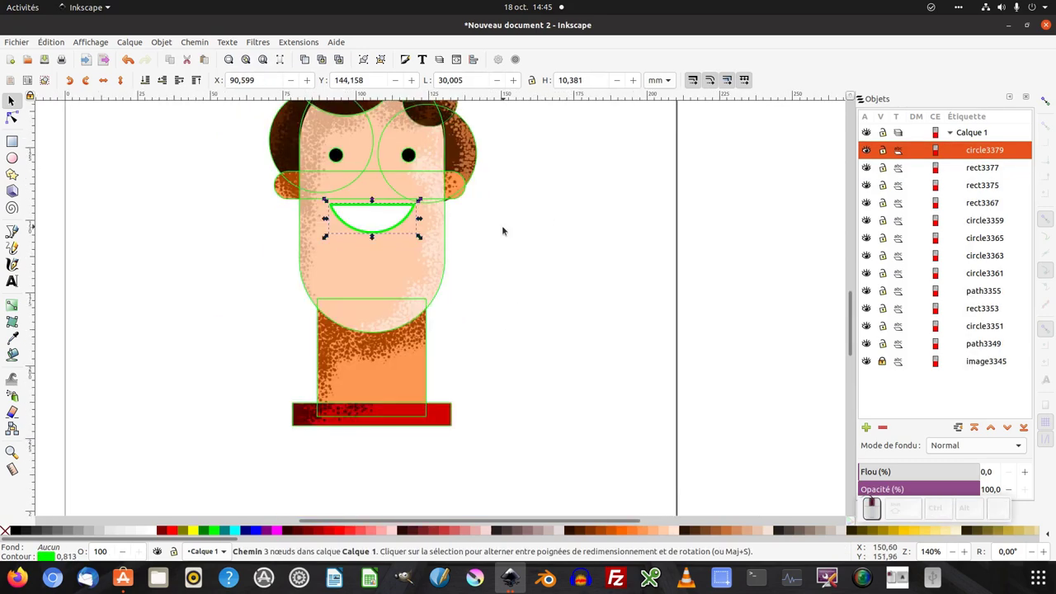
pyautogui.press('KP_Subtract')
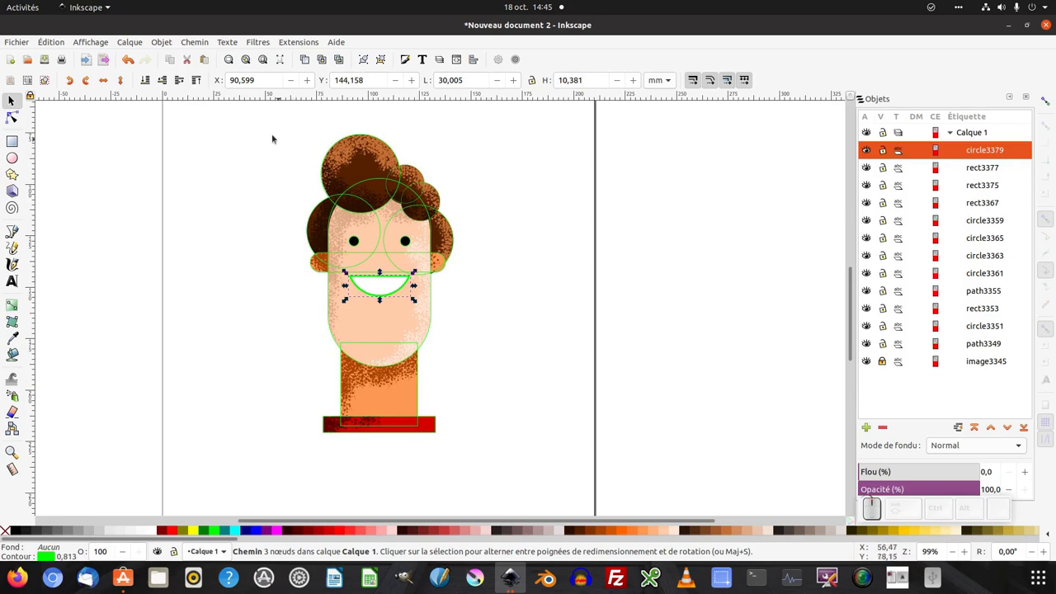
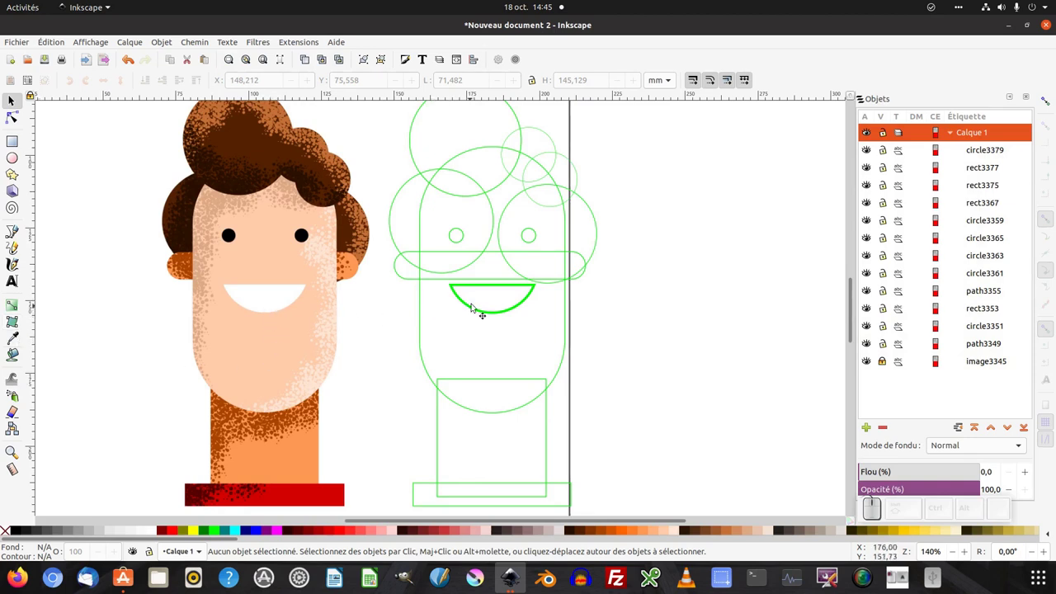
# - Fill the face with the sampled skin tone and the left side hair circle with the sampled brown
pyautogui.click(426, 324)
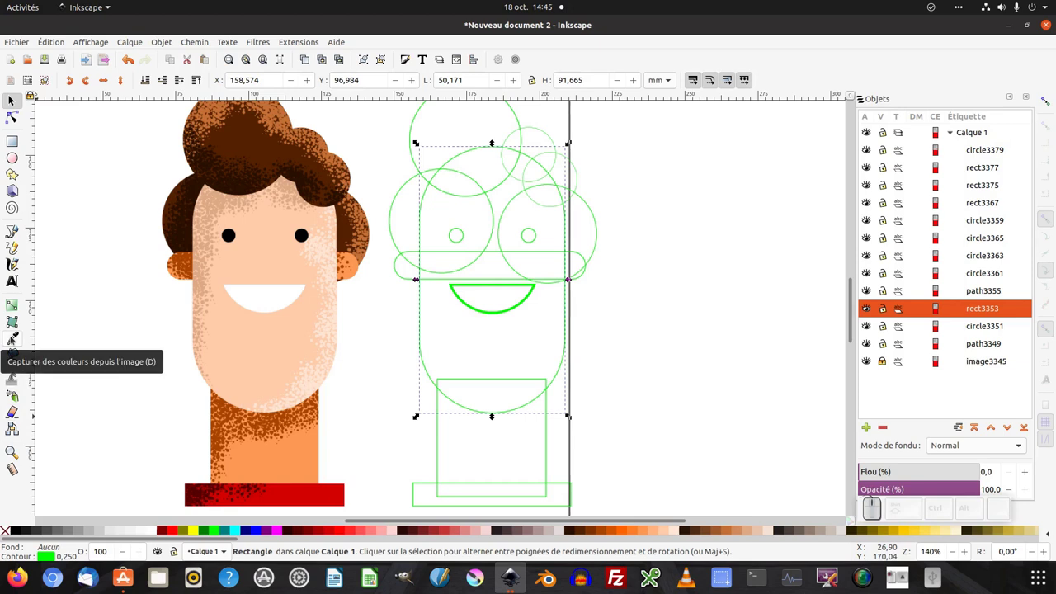
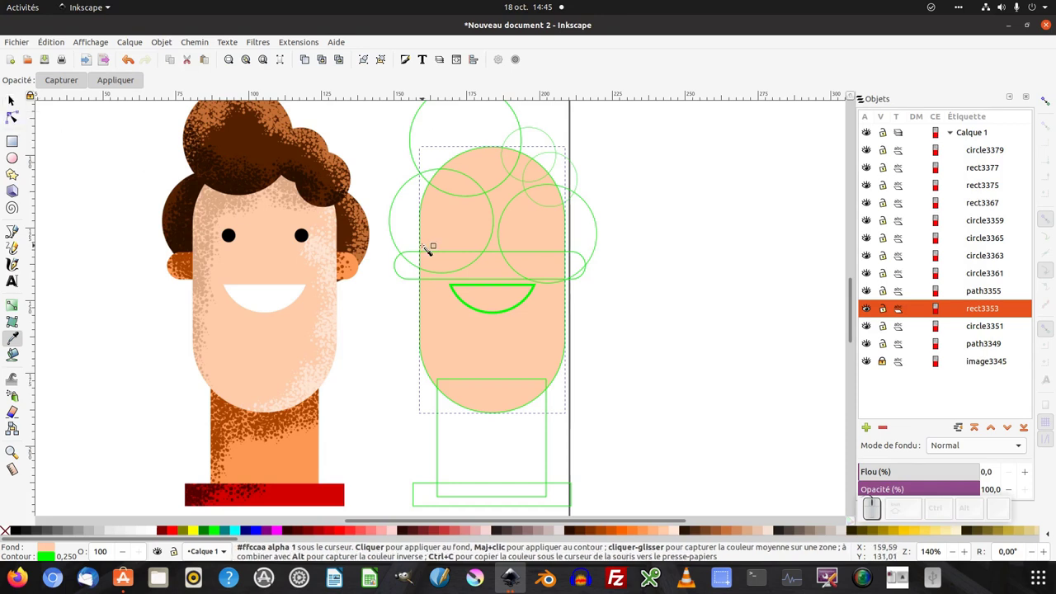
pyautogui.press('s')
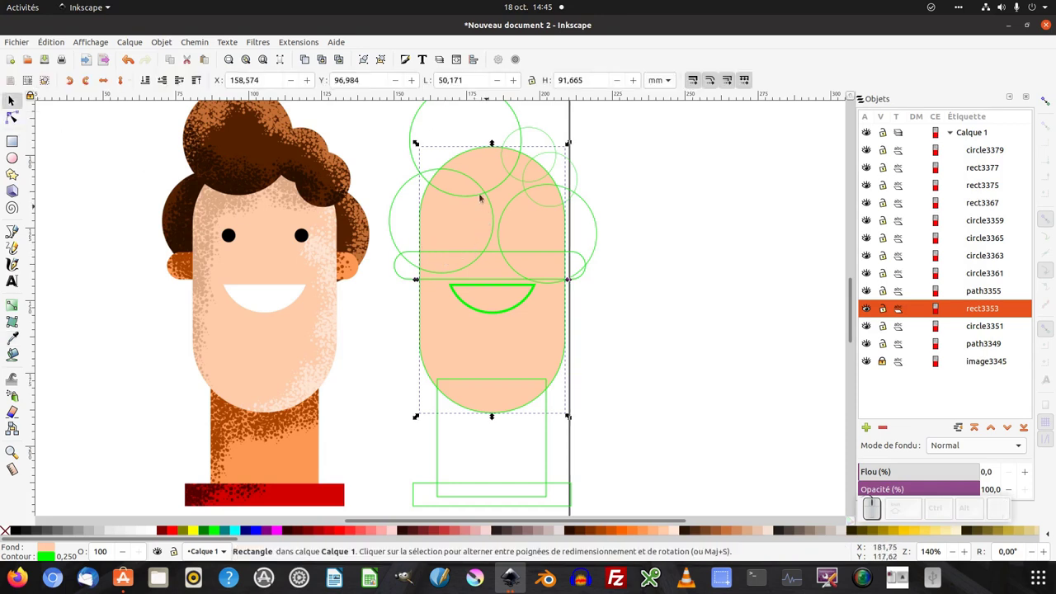
pyautogui.click(430, 172)
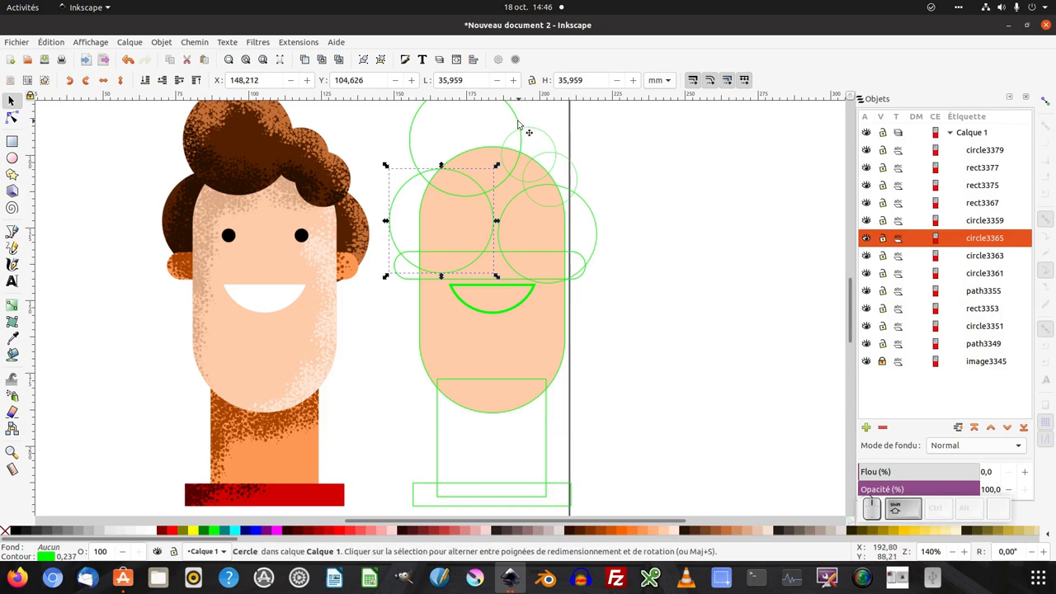
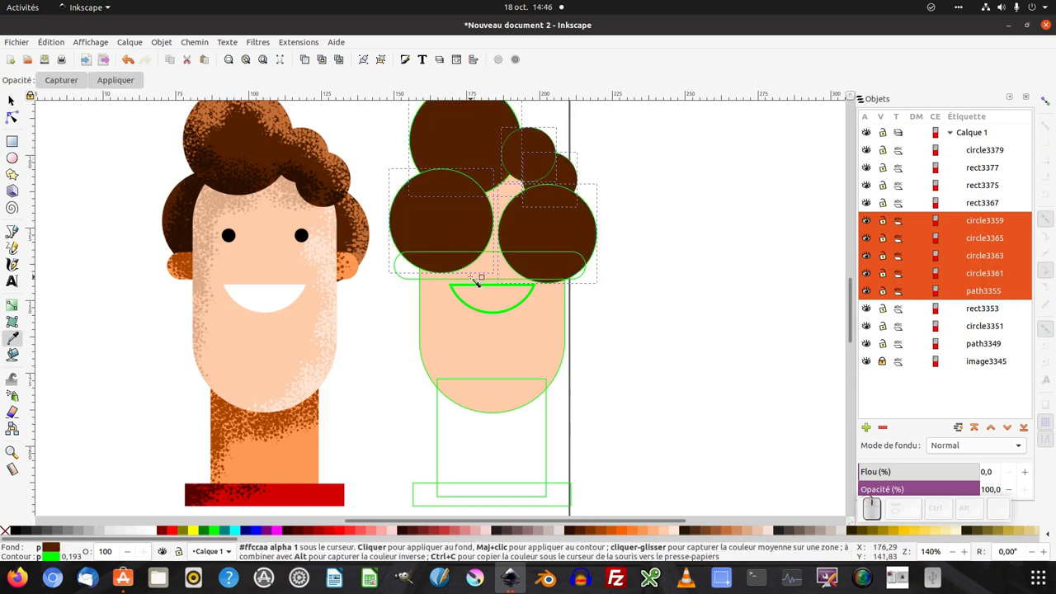
pyautogui.press('s')
# - Colour the ear band, neck and right hair circle from the reference, then select both side hair circles
pyautogui.click(413, 281)
pyautogui.click(443, 442)
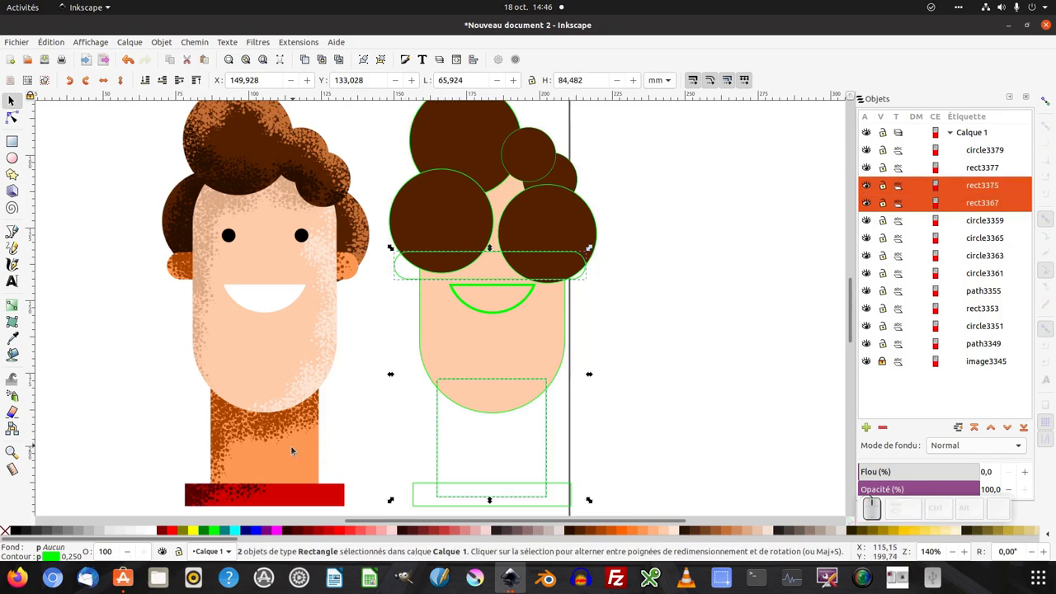
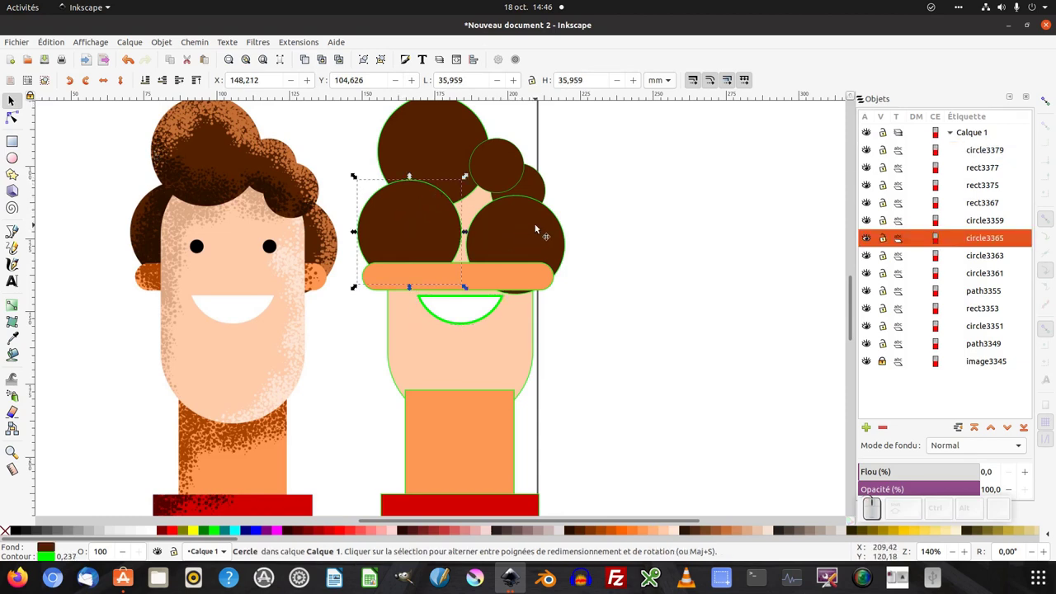
pyautogui.click(538, 227)
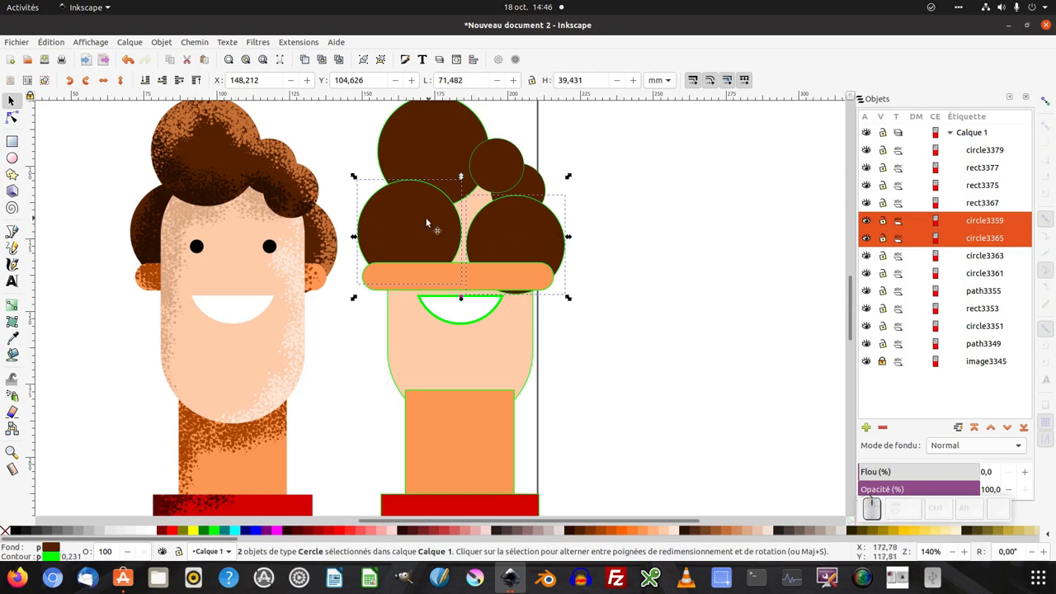
pyautogui.doubleClick(591, 220)
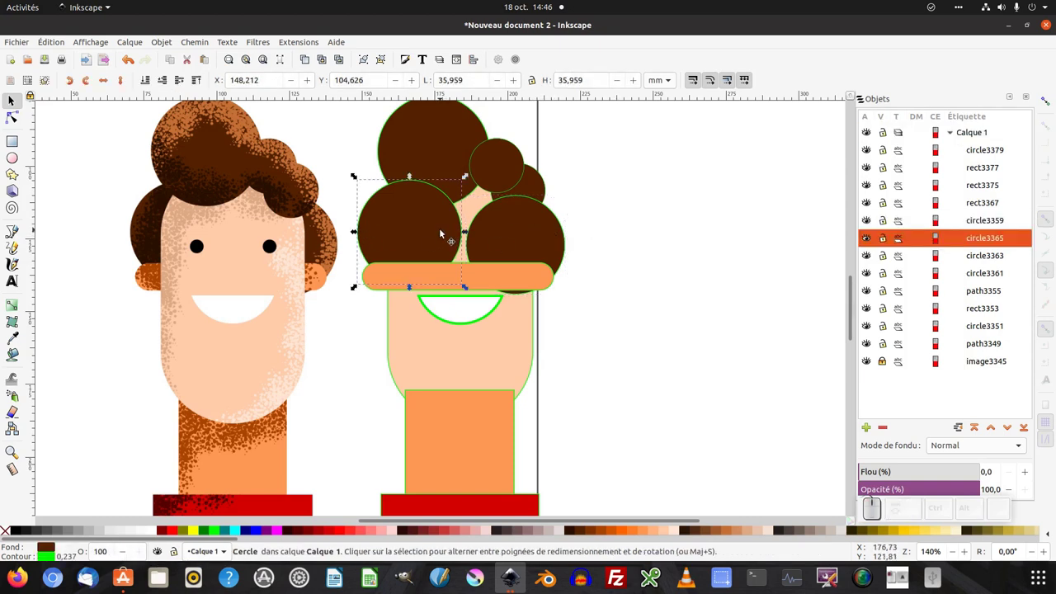
pyautogui.click(466, 287)
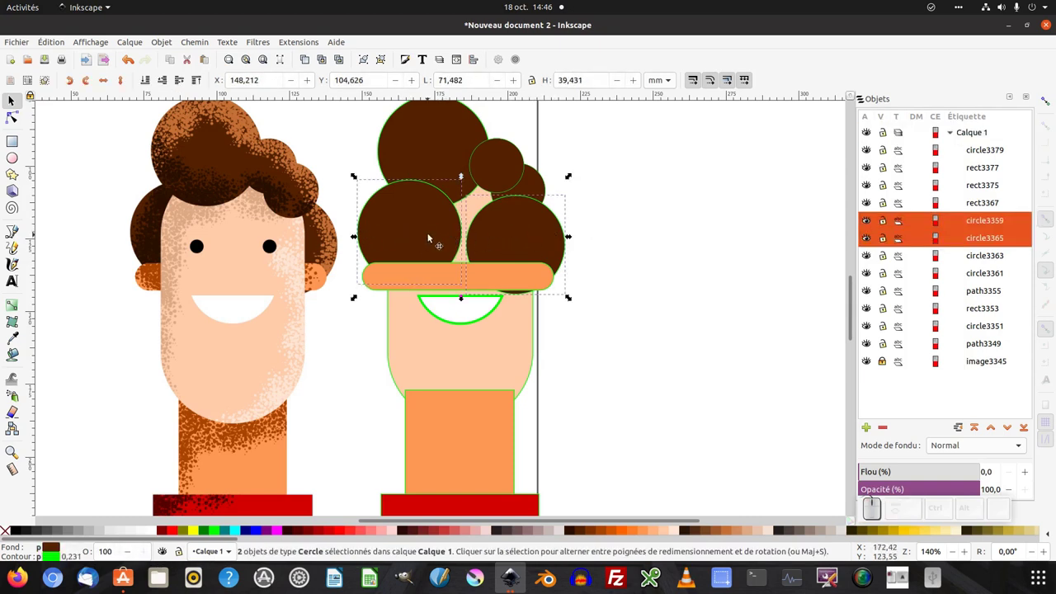
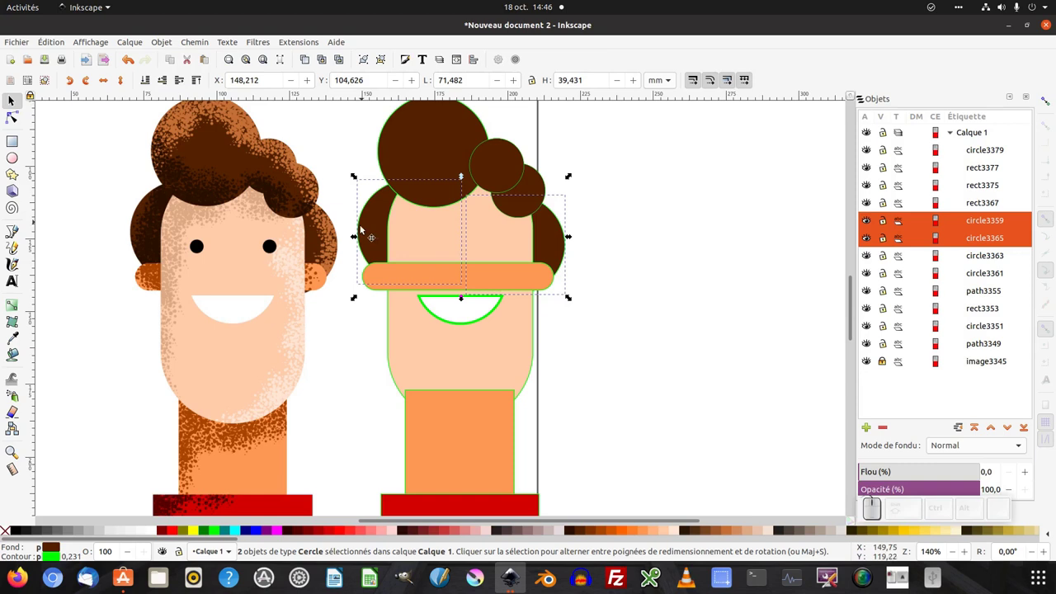
# - Send the side hair circles and ear band to the back and lower the face one step below the eyes
pyautogui.click(589, 258)
pyautogui.click(532, 278)
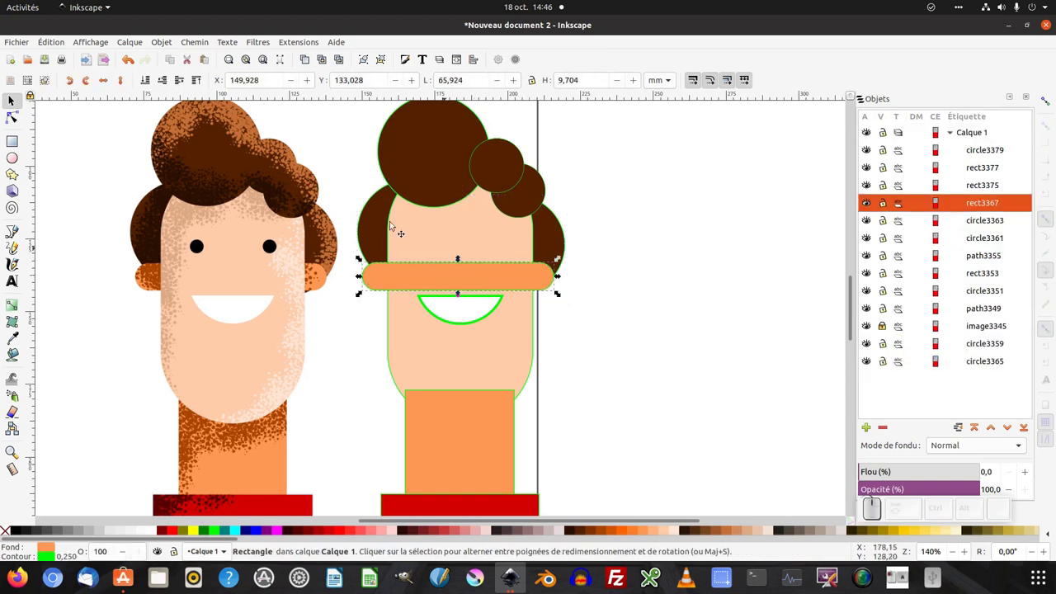
pyautogui.click(146, 84)
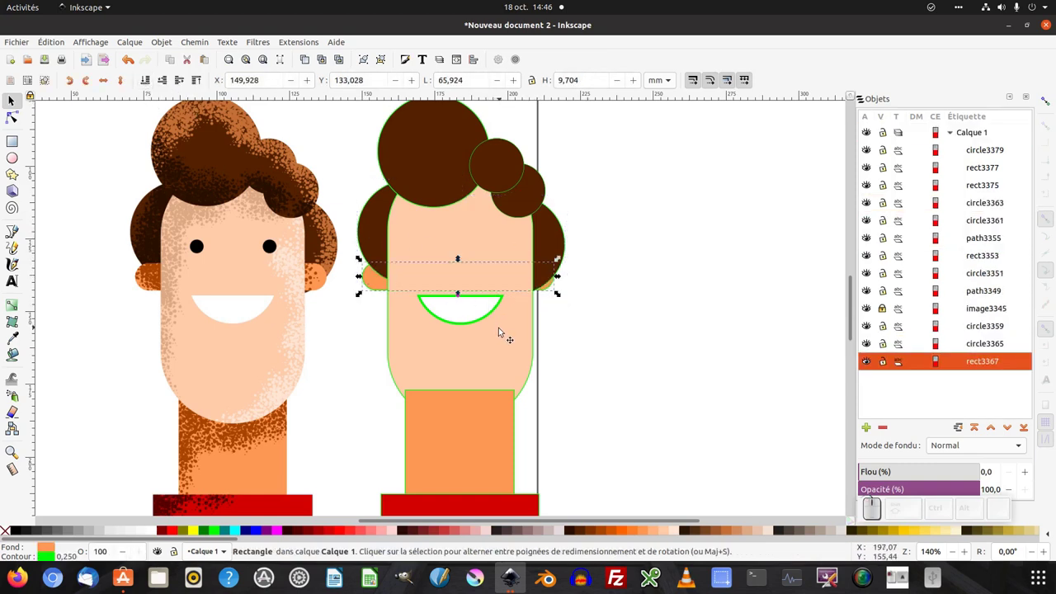
pyautogui.click(503, 330)
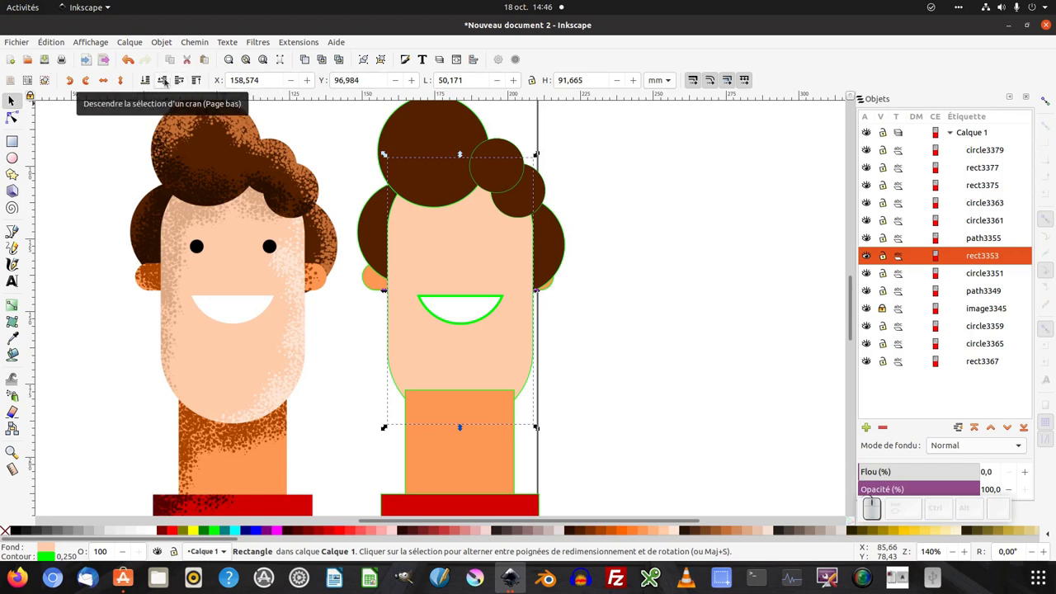
pyautogui.press('Page_Down')
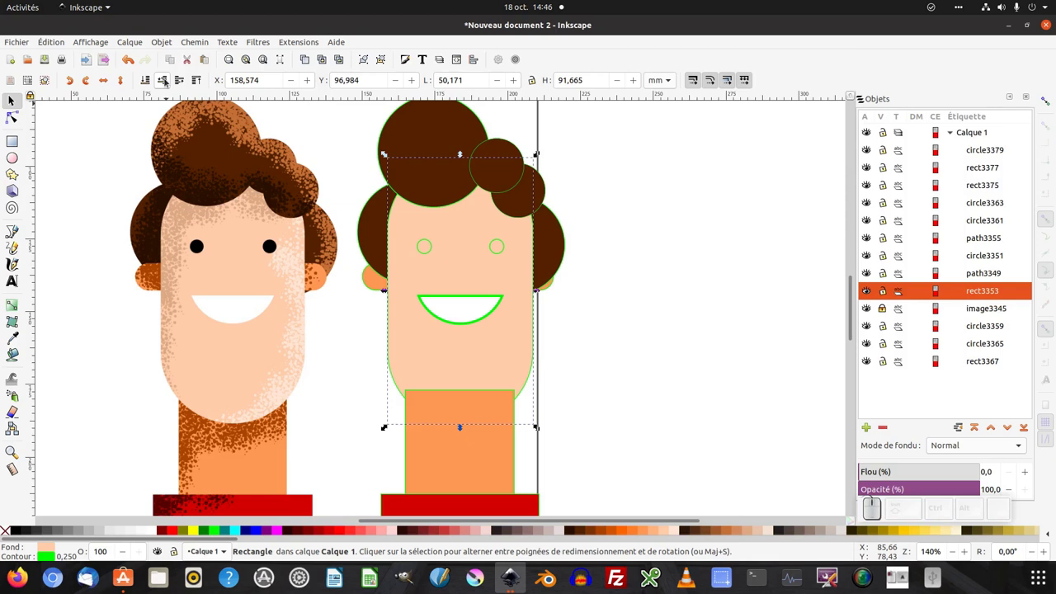
# - Select both eye circles ready to sample their fill colour from the reference
pyautogui.click(434, 252)
pyautogui.click(506, 252)
pyautogui.press('d')
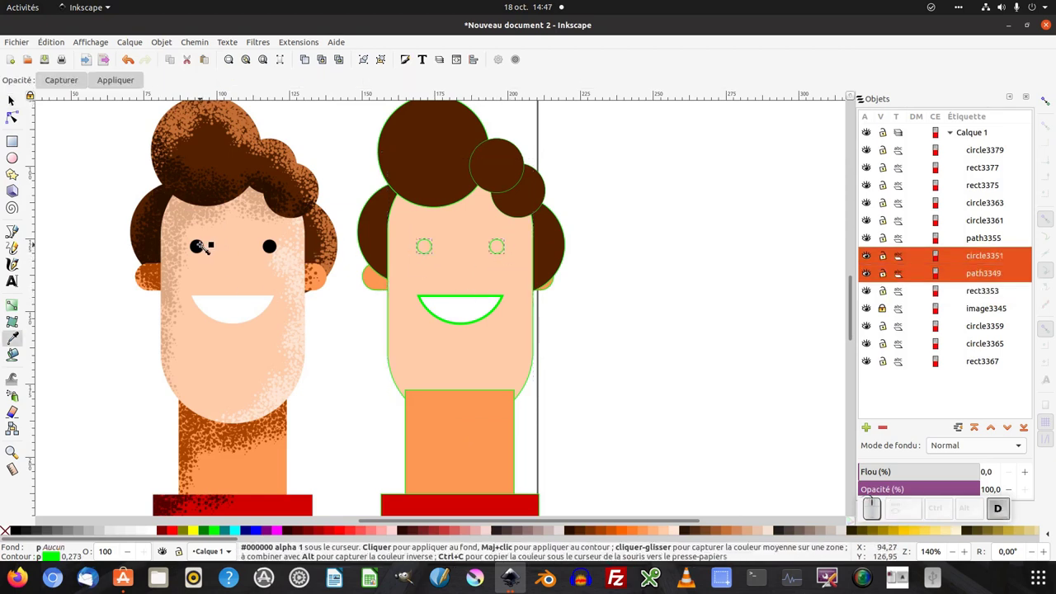
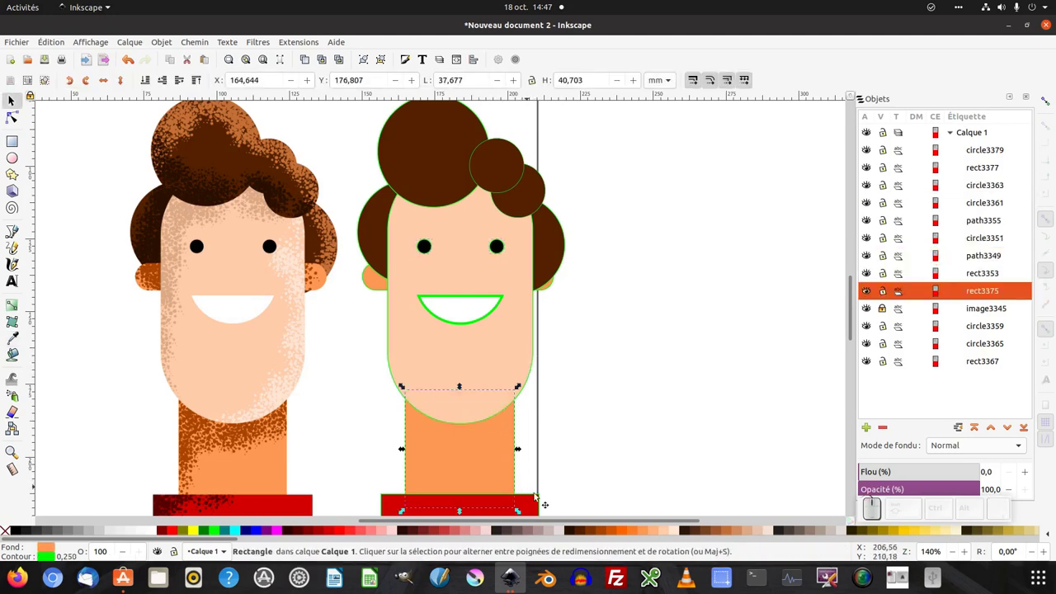
# - Fill the eyes black, then select the collar, neck and face together for alignment
pyautogui.click(534, 502)
pyautogui.click(591, 433)
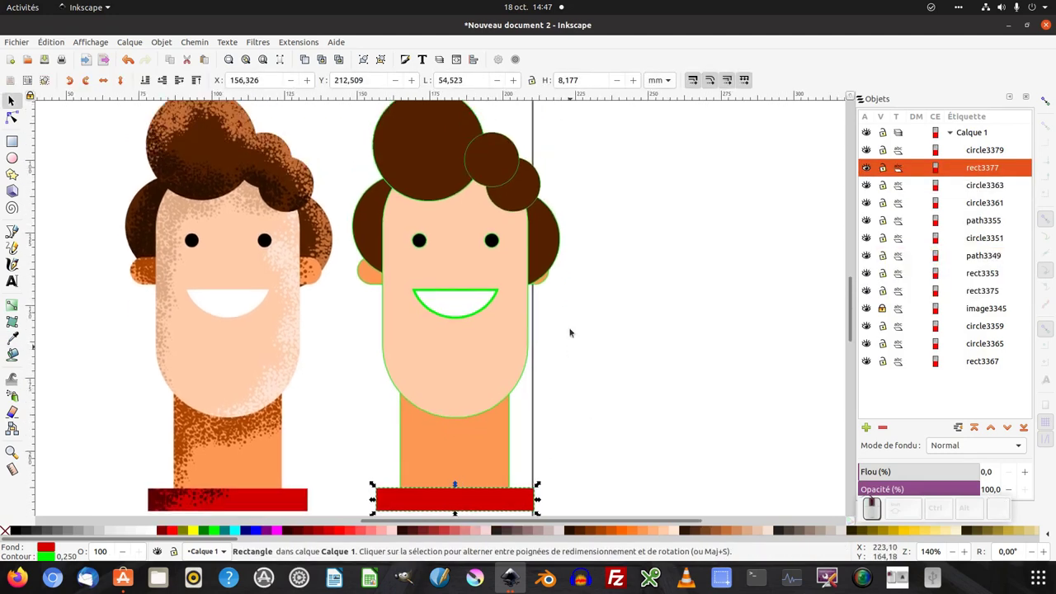
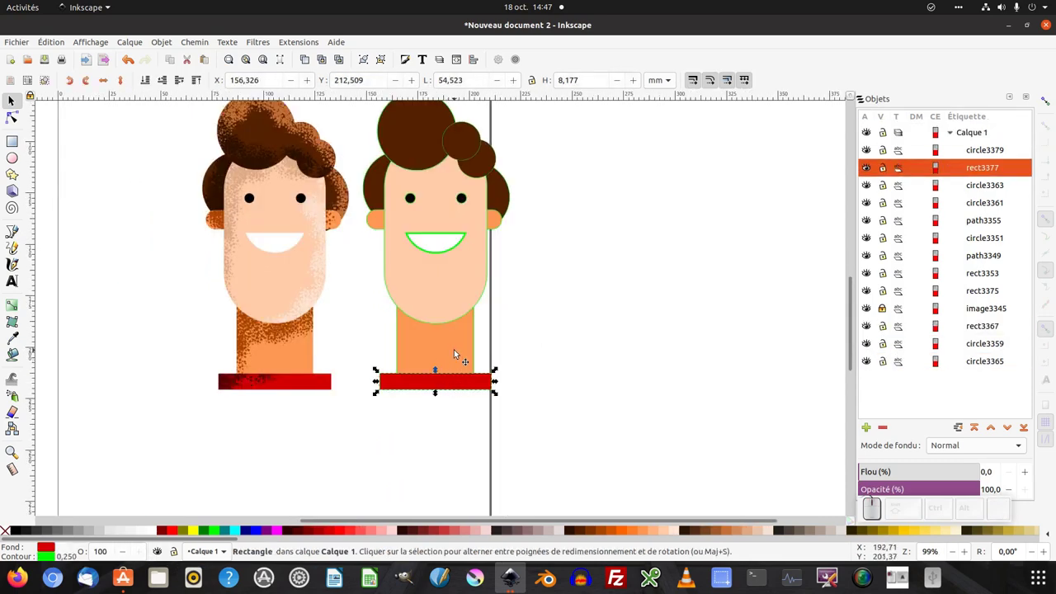
pyautogui.click(458, 352)
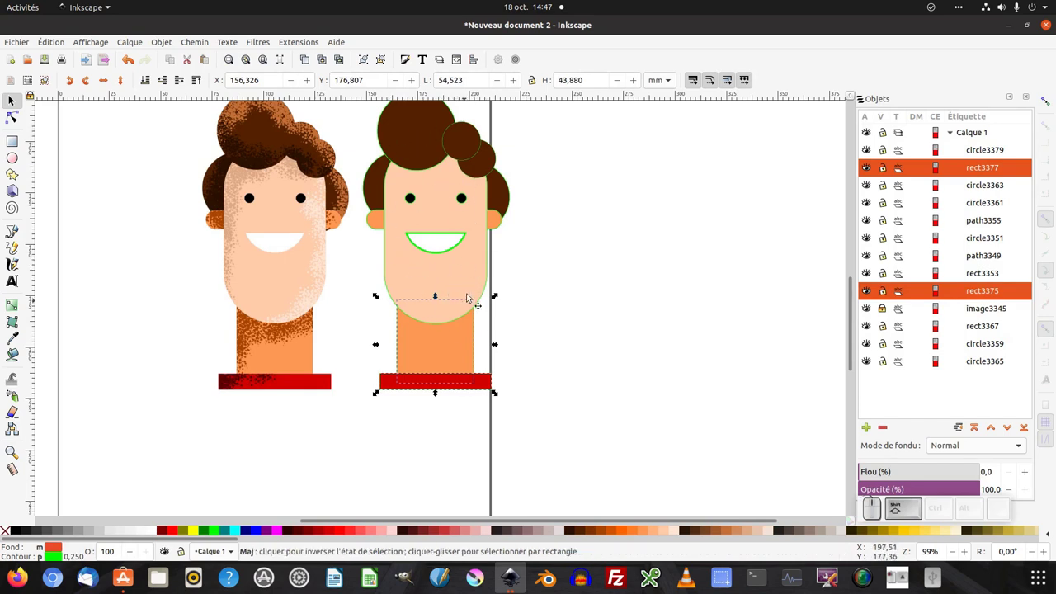
pyautogui.click(475, 275)
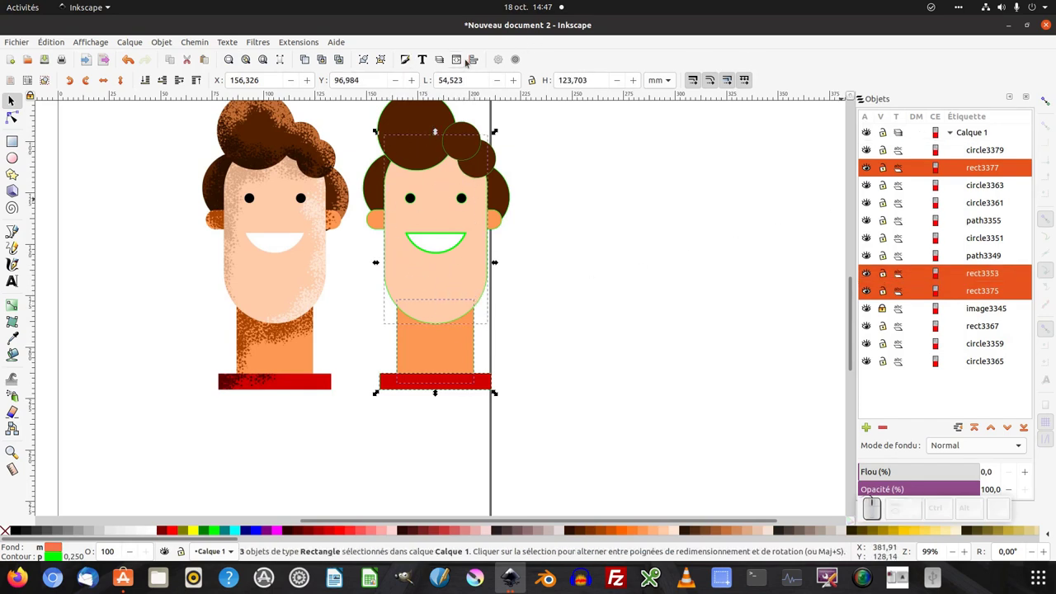
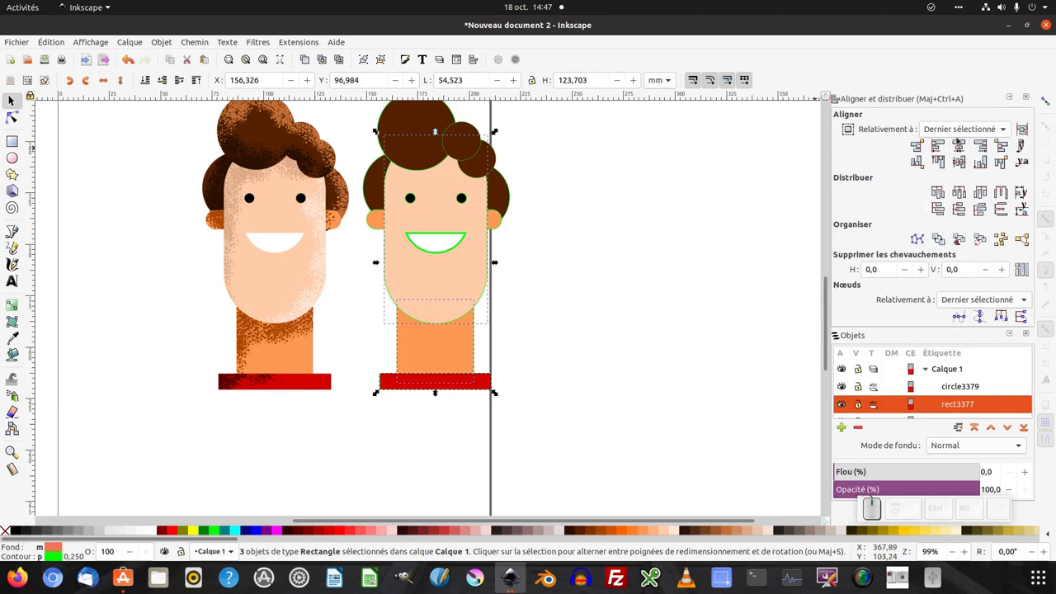
# - Centre the eyes horizontally on the face using Align and Distribute
pyautogui.click(961, 149)
pyautogui.click(588, 335)
pyautogui.click(464, 350)
pyautogui.click(468, 381)
pyautogui.click(468, 198)
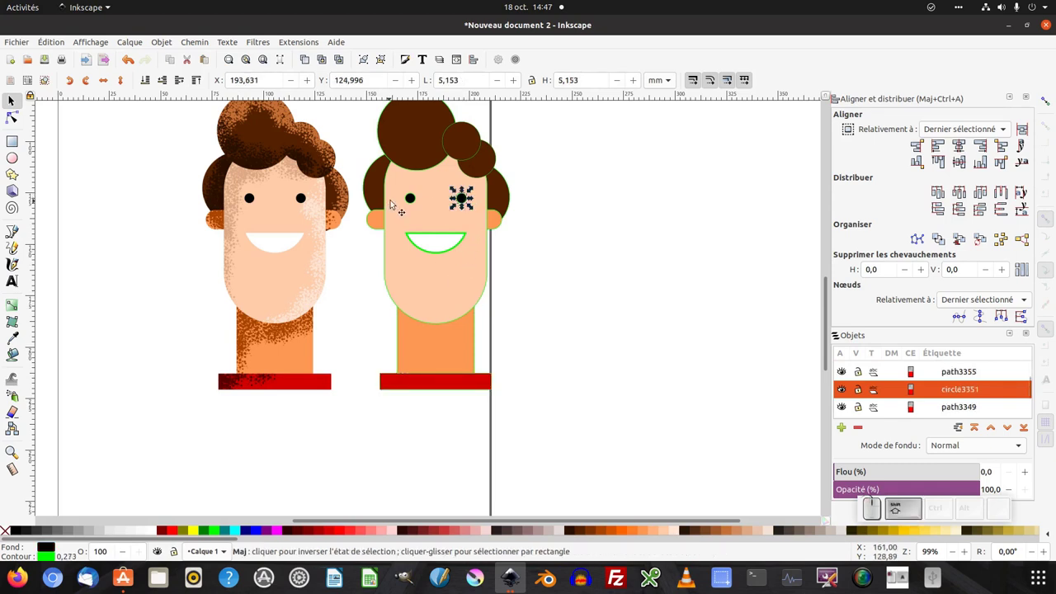
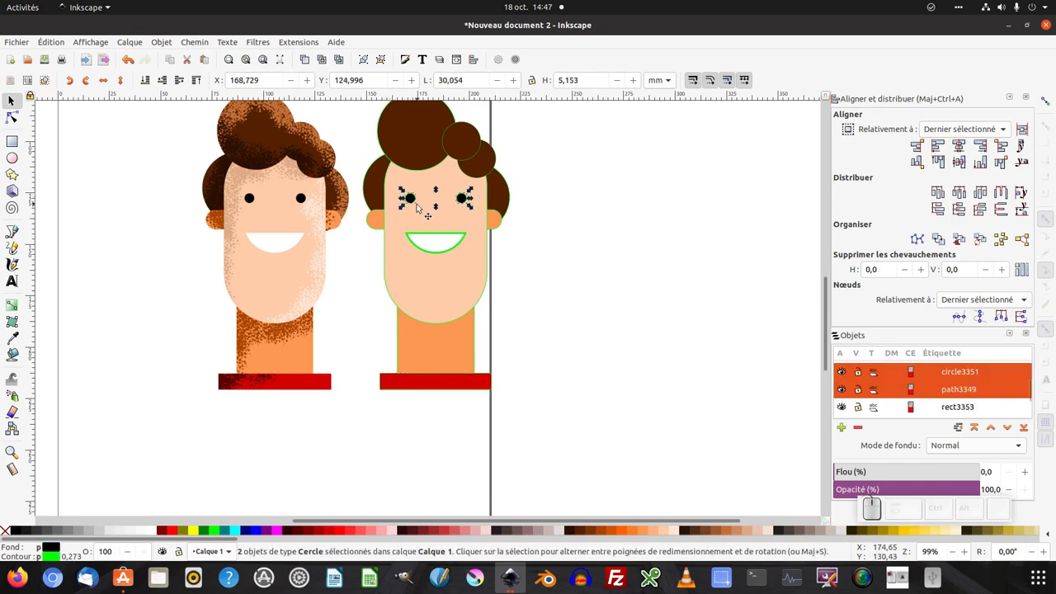
pyautogui.click(466, 295)
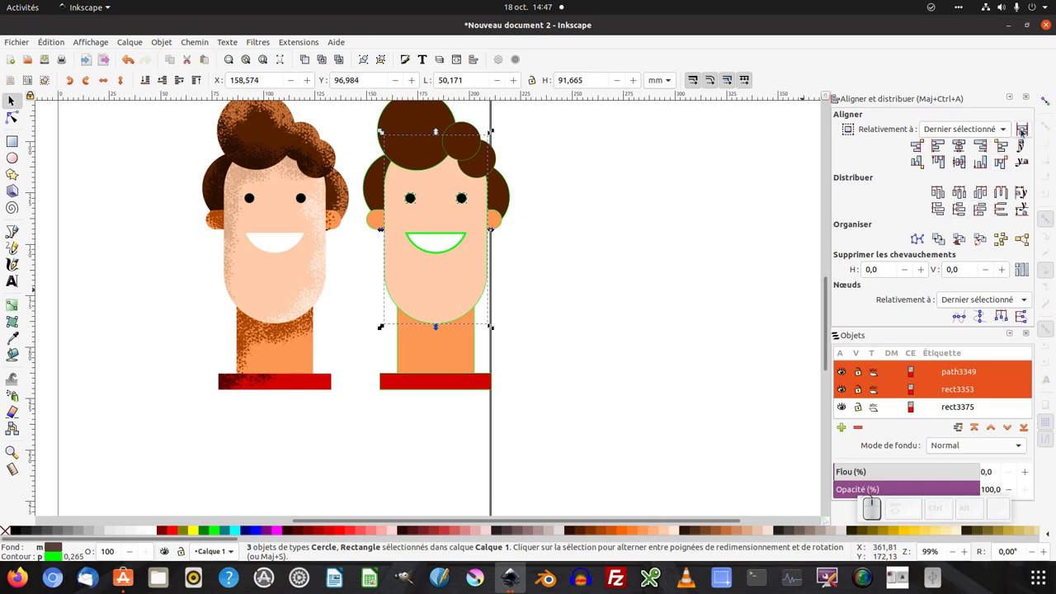
pyautogui.click(695, 210)
# - Select the two eye circles and combine them into one group
pyautogui.click(531, 236)
pyautogui.scroll(3)
pyautogui.click(516, 247)
pyautogui.click(464, 238)
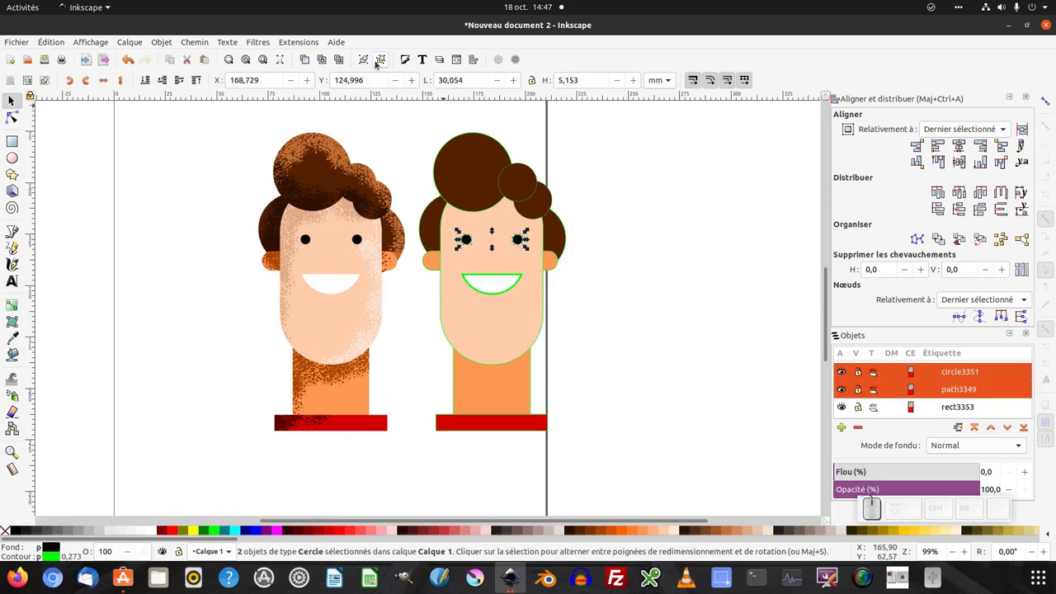
pyautogui.click(361, 63)
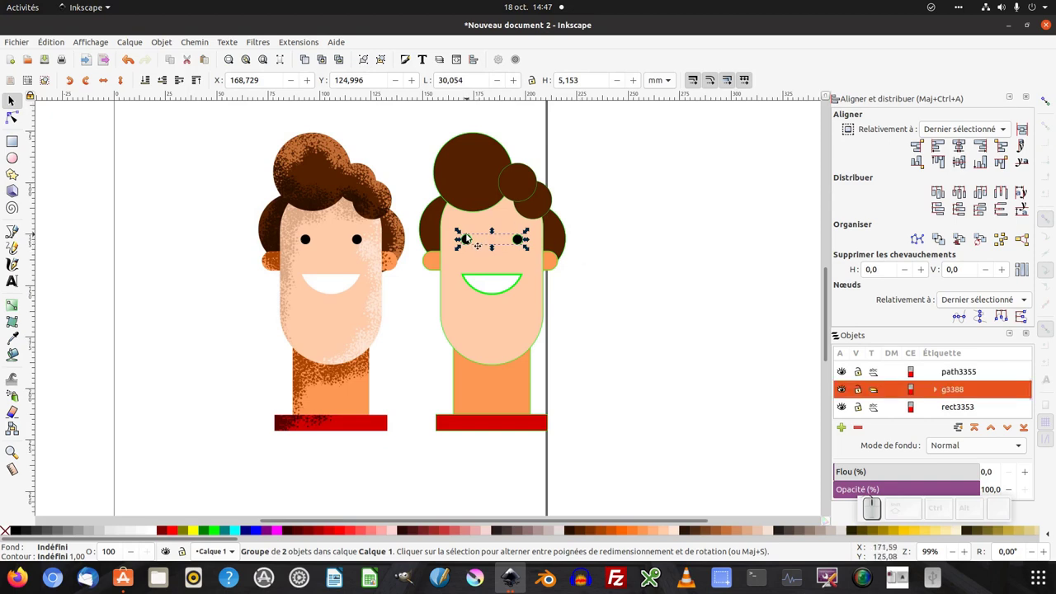
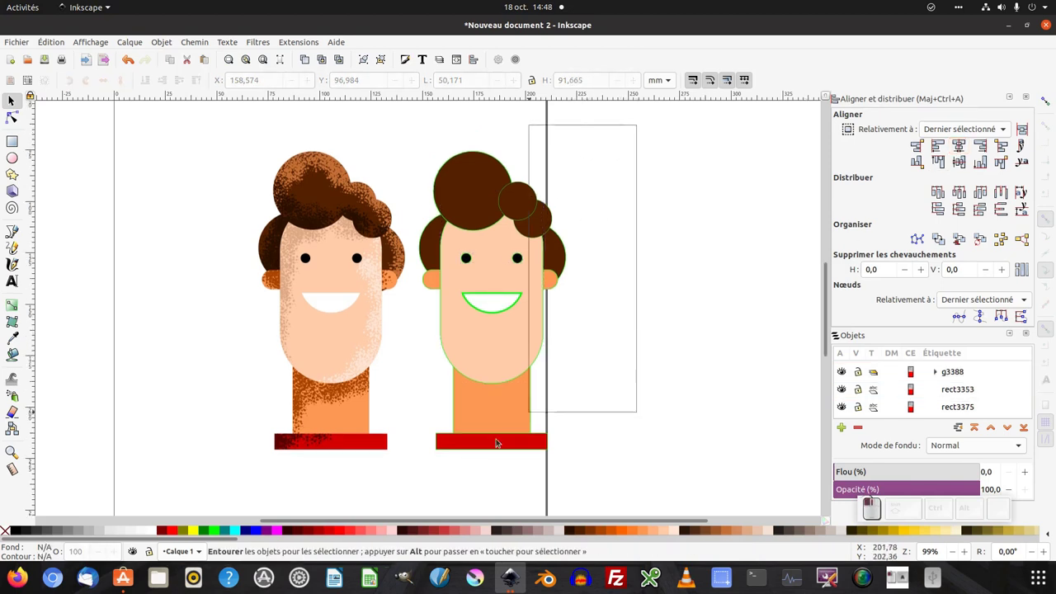
# - Remove the green stroke from every shape of the traced head via Fill and Stroke
pyautogui.scroll(3)
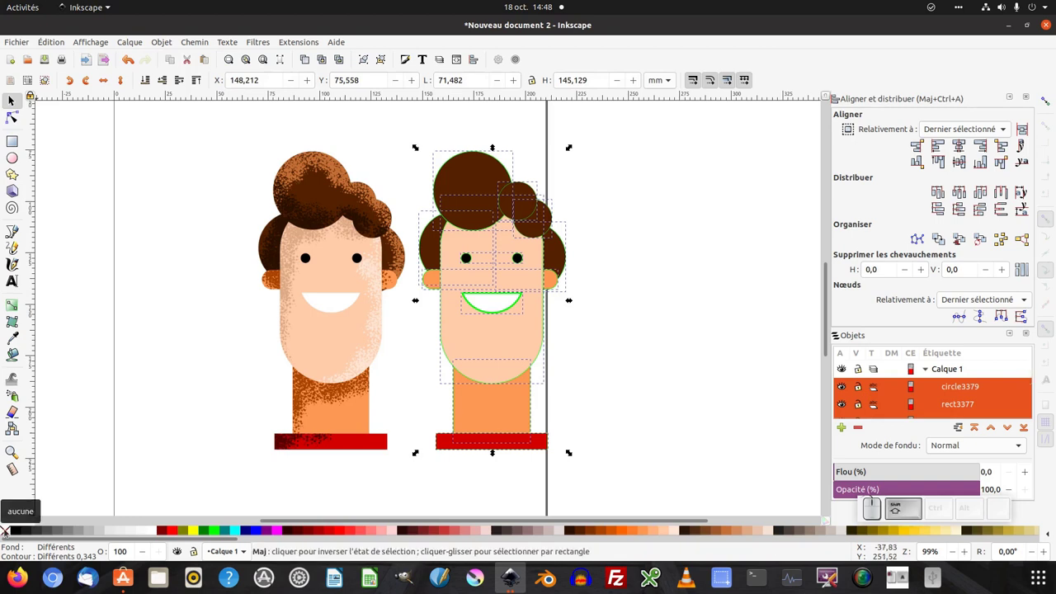
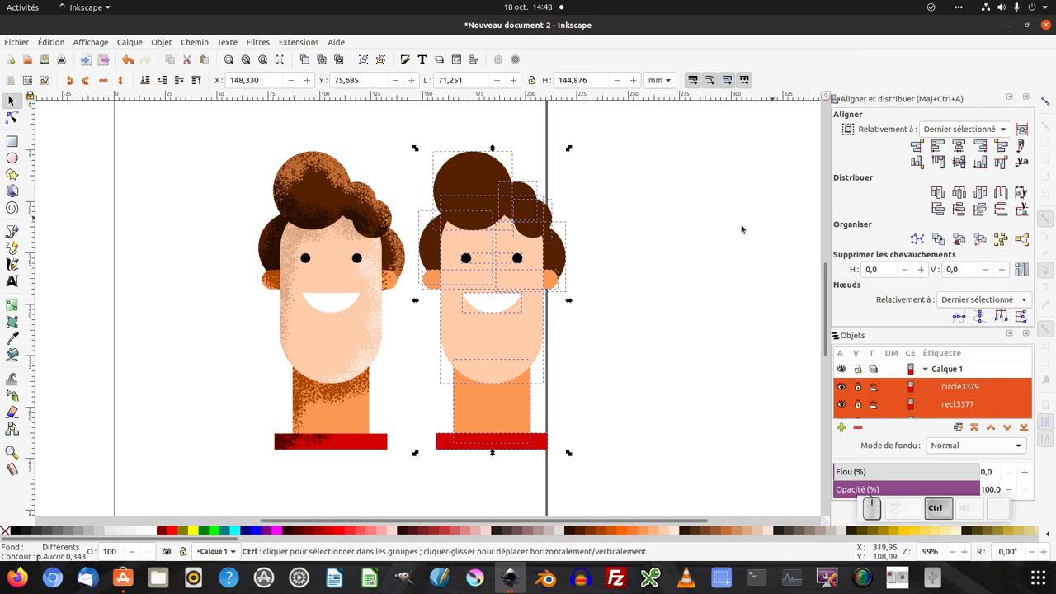
pyautogui.press('ctrl+z')
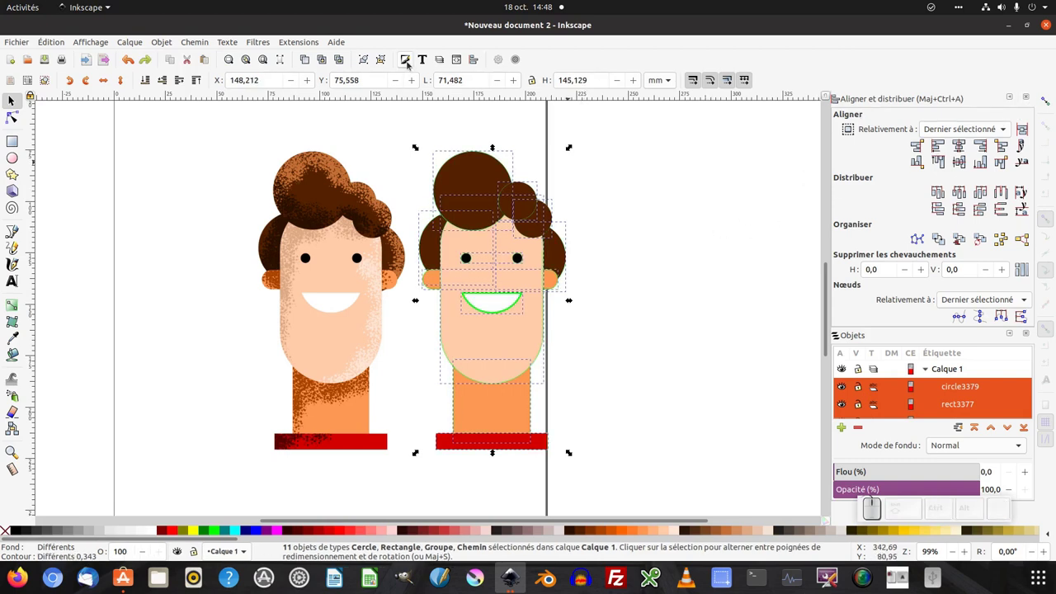
pyautogui.click(409, 65)
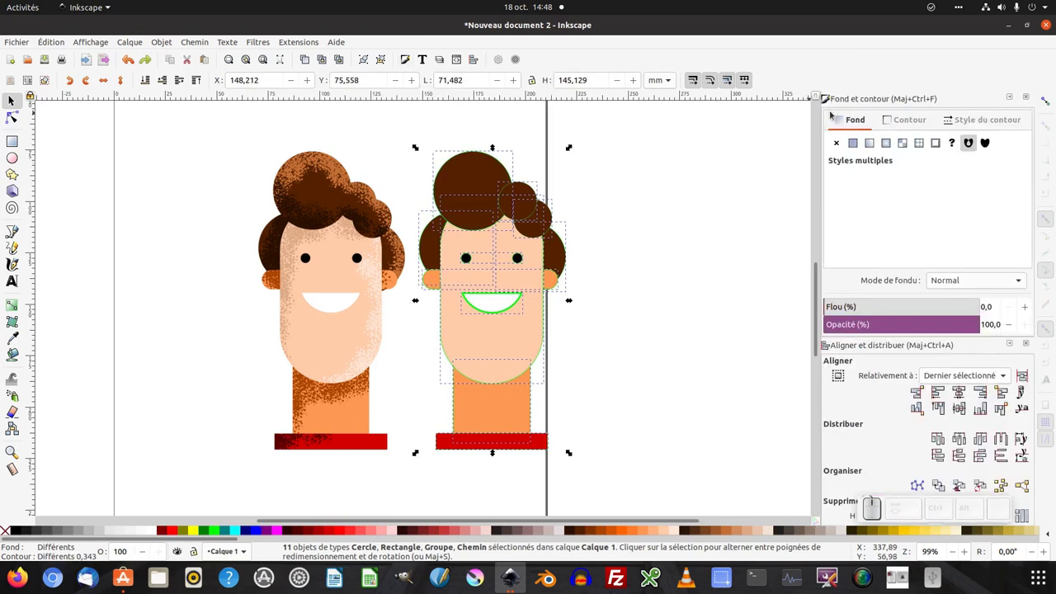
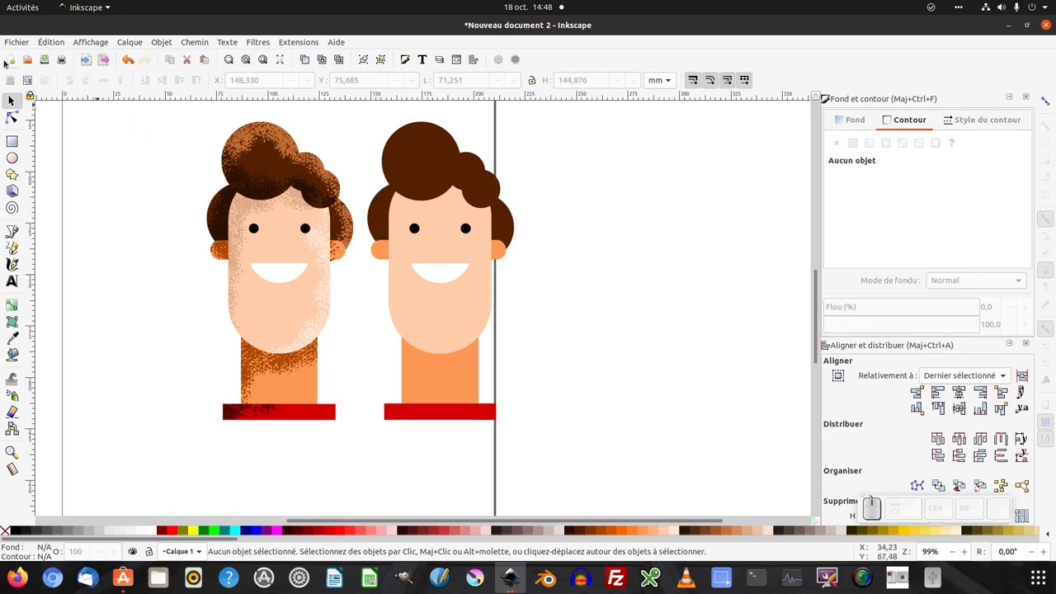
pyautogui.click(23, 44)
# - Save the drawing on the Desktop (Bureau) as tete_grain.svg
pyautogui.click(41, 127)
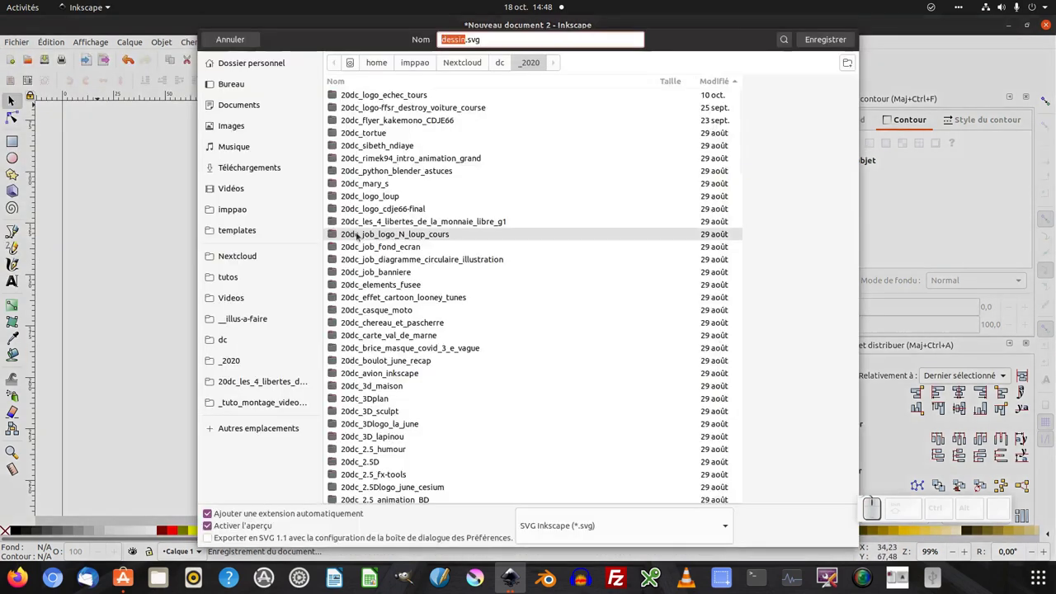
pyautogui.click(240, 87)
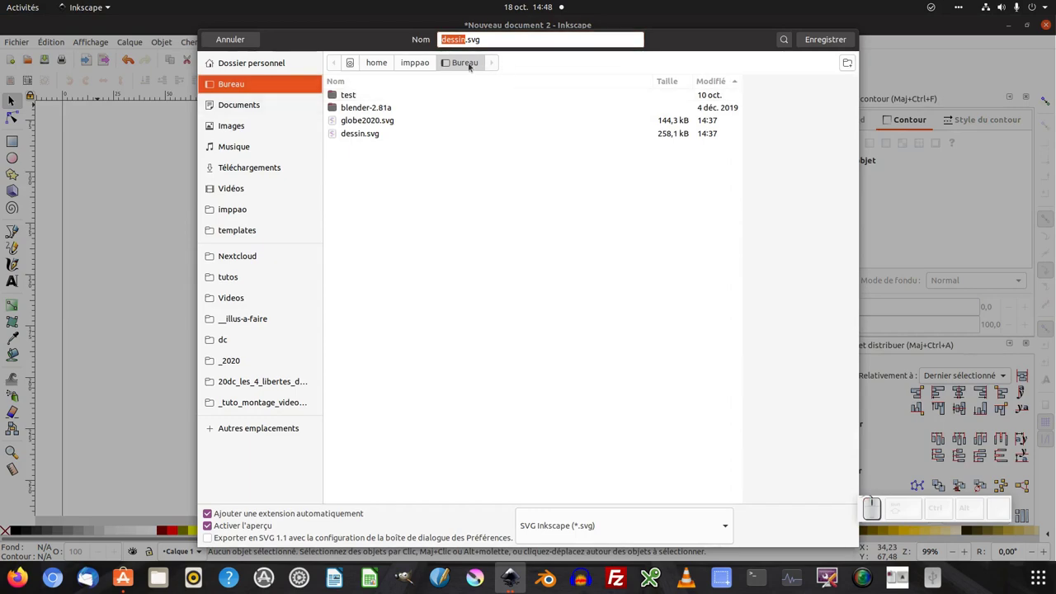
pyautogui.press('t')
pyautogui.click(132, 60)
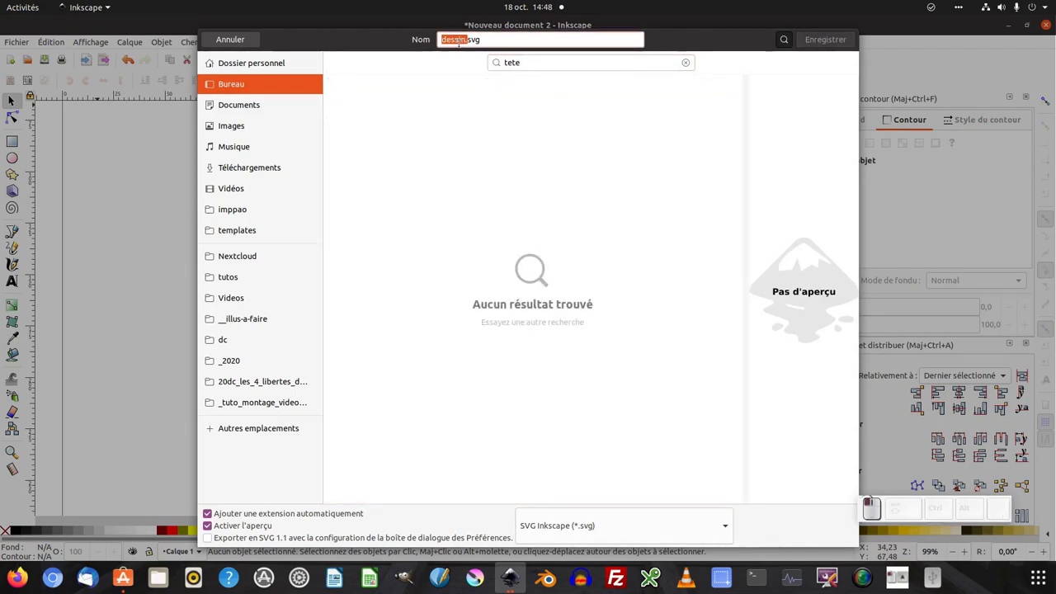
pyautogui.press('r')
pyautogui.press('BackSpace')
pyautogui.press('e')
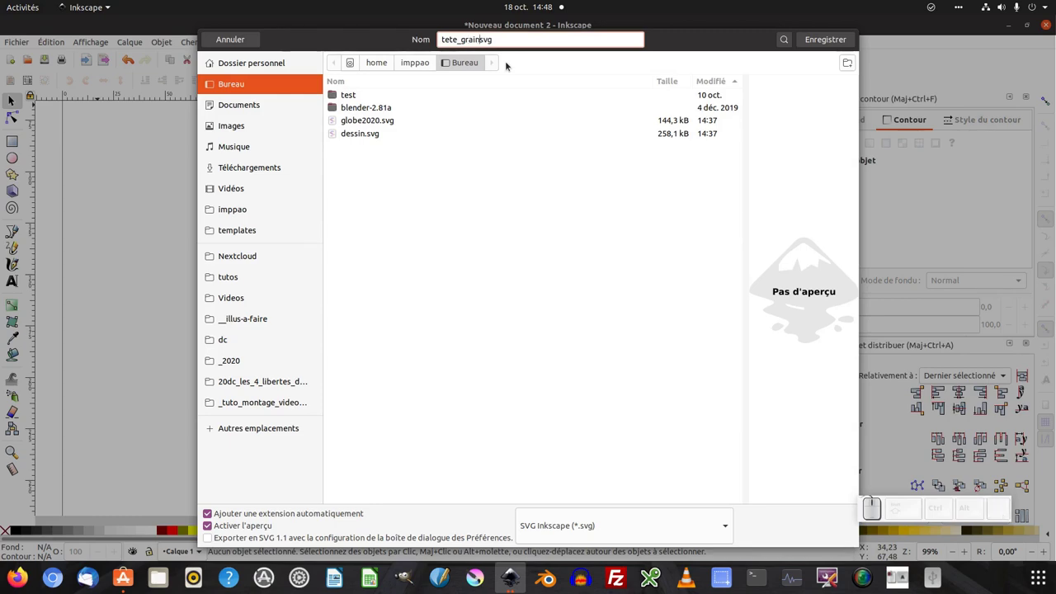
pyautogui.press('shift+;')
pyautogui.click(132, 60)
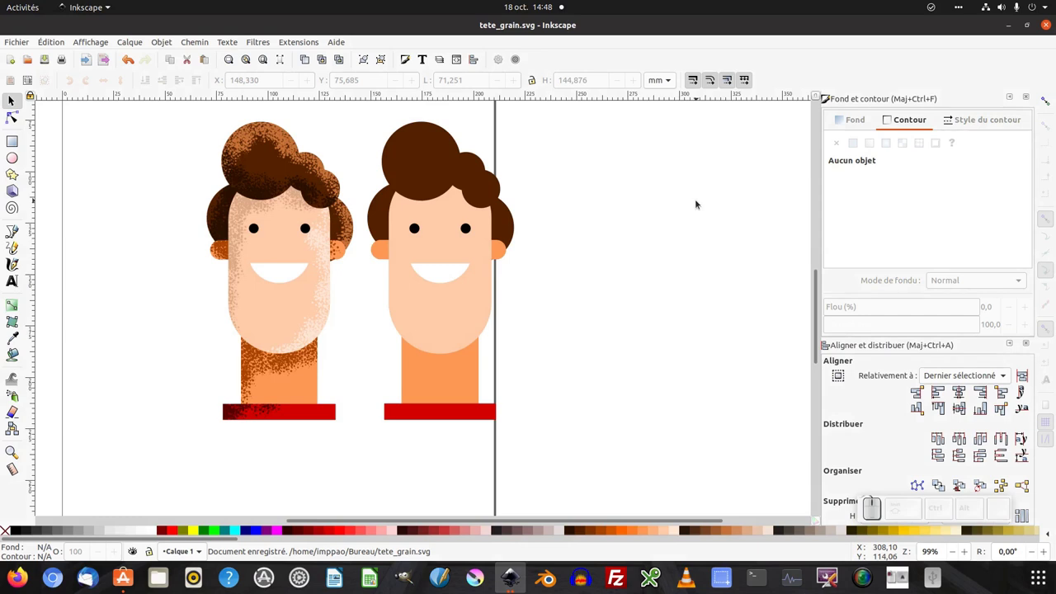
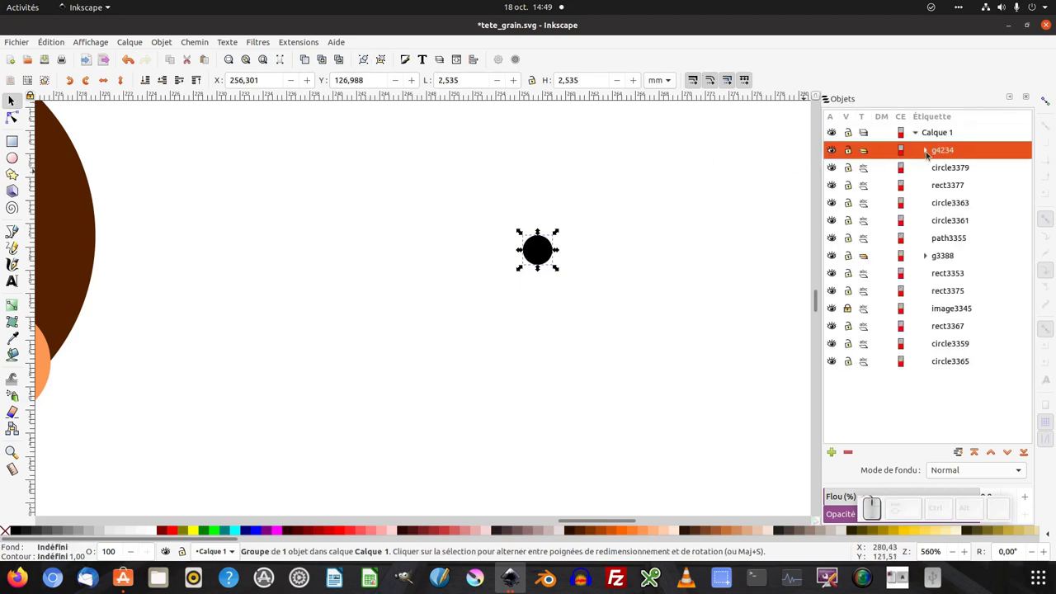
# - Duplicate the black dot inside its group and place the copy just above the original
pyautogui.click(927, 154)
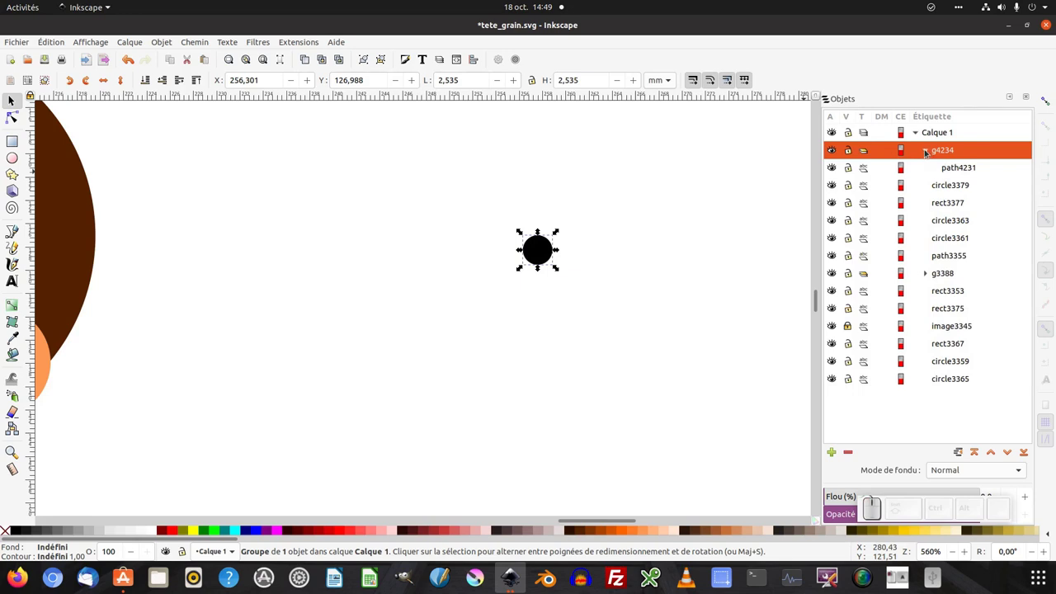
pyautogui.click(958, 173)
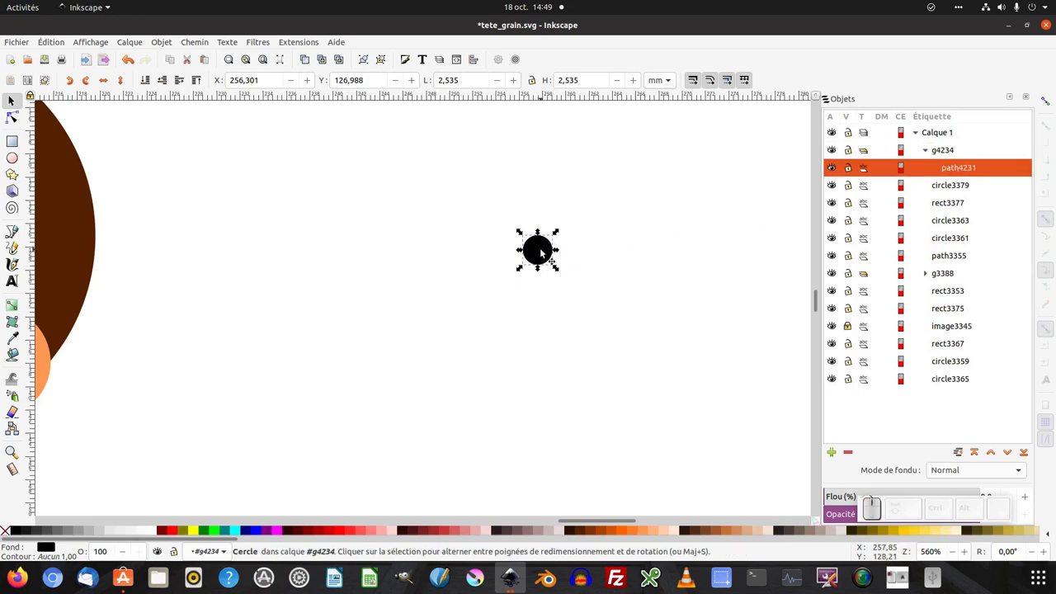
pyautogui.press('ctrl+d')
pyautogui.click(547, 256)
pyautogui.scroll(-3)
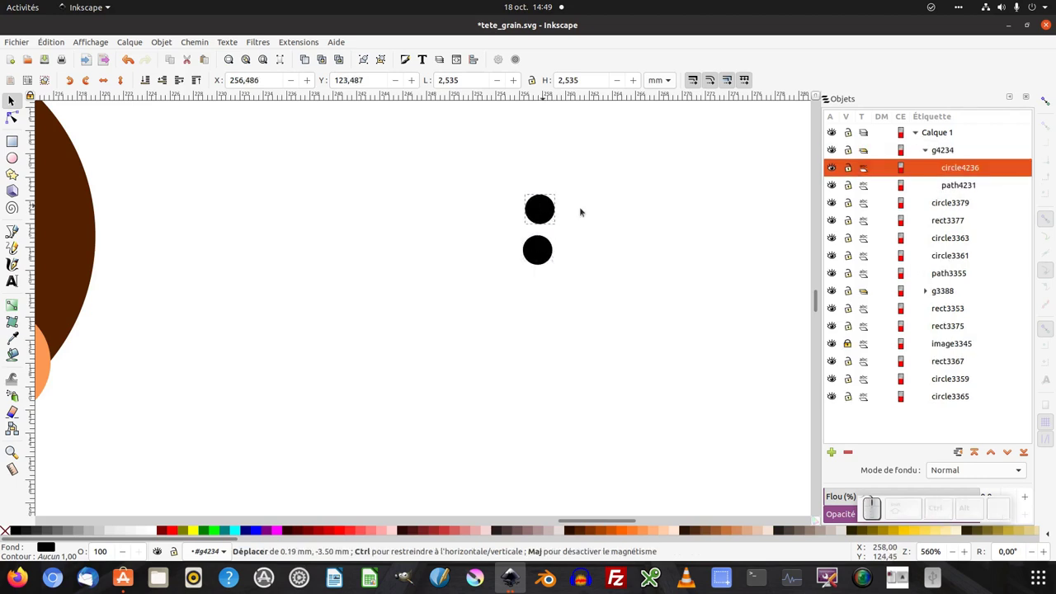
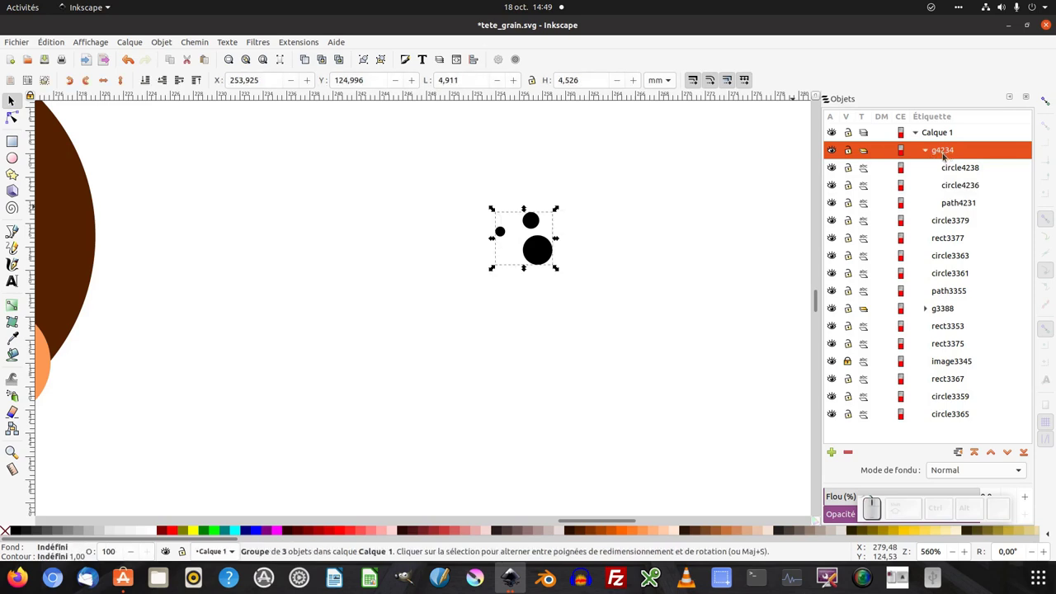
# - Open the Path menu to add a Rotate Copies path effect to the dot cluster
pyautogui.click(257, 45)
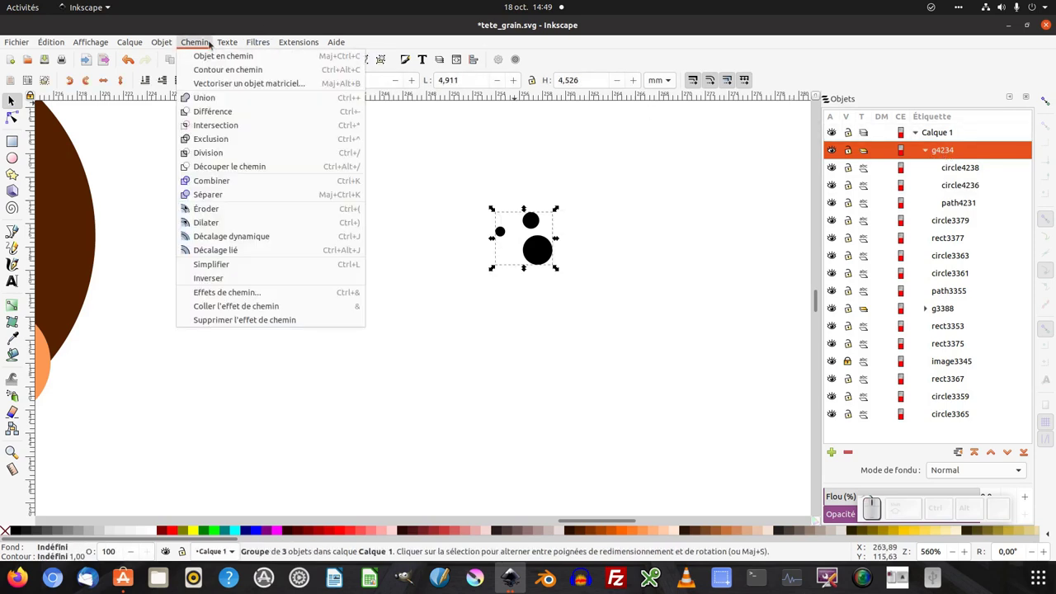
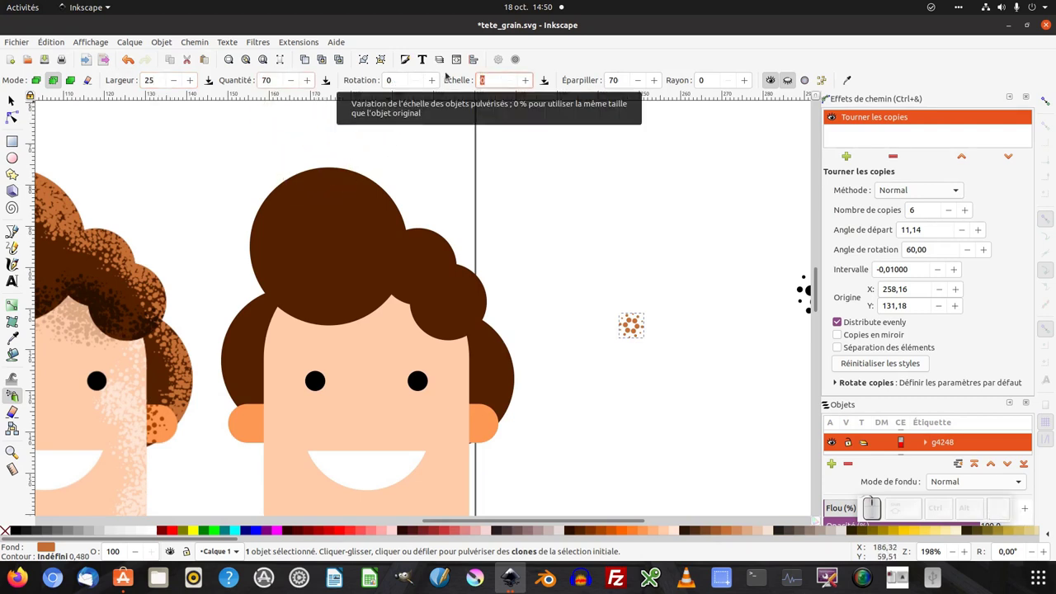
# - Set spray scale variation 50 and scatter 40, spraying clones of the orange dot cluster
pyautogui.press('KP_0')
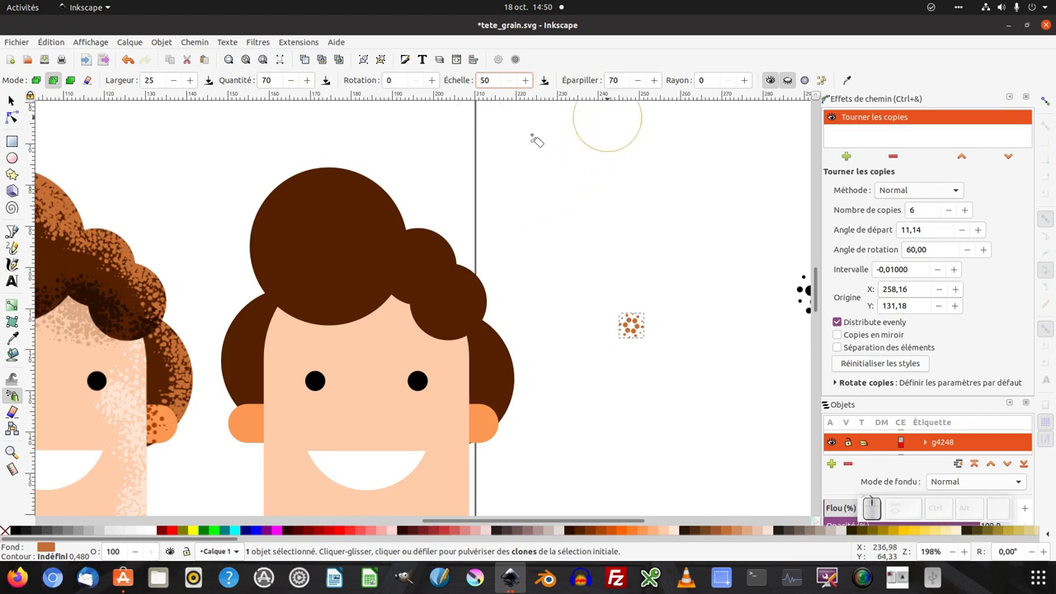
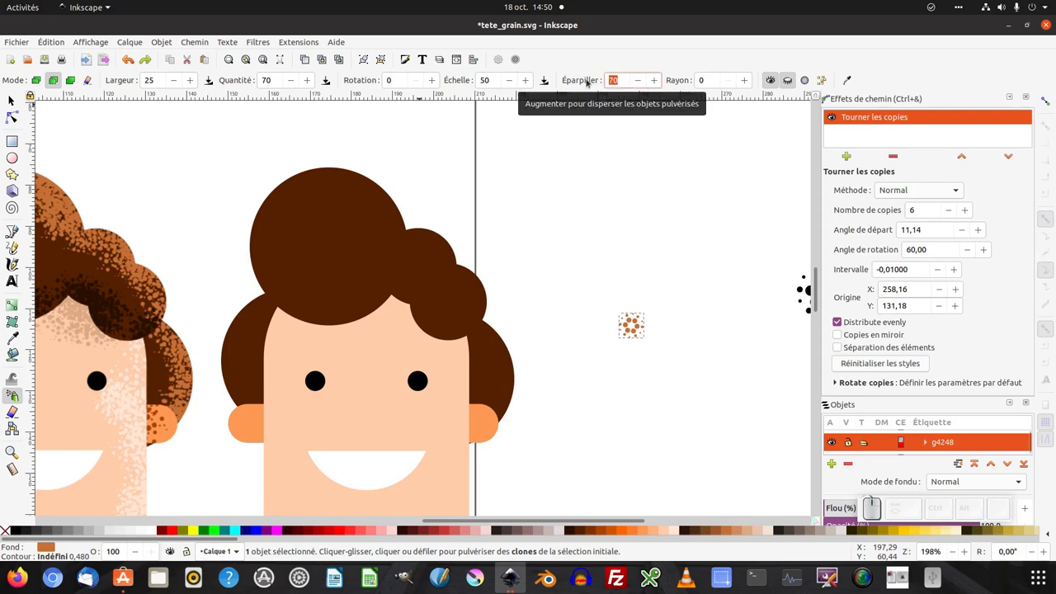
pyautogui.press('KP_4')
pyautogui.press('KP_0')
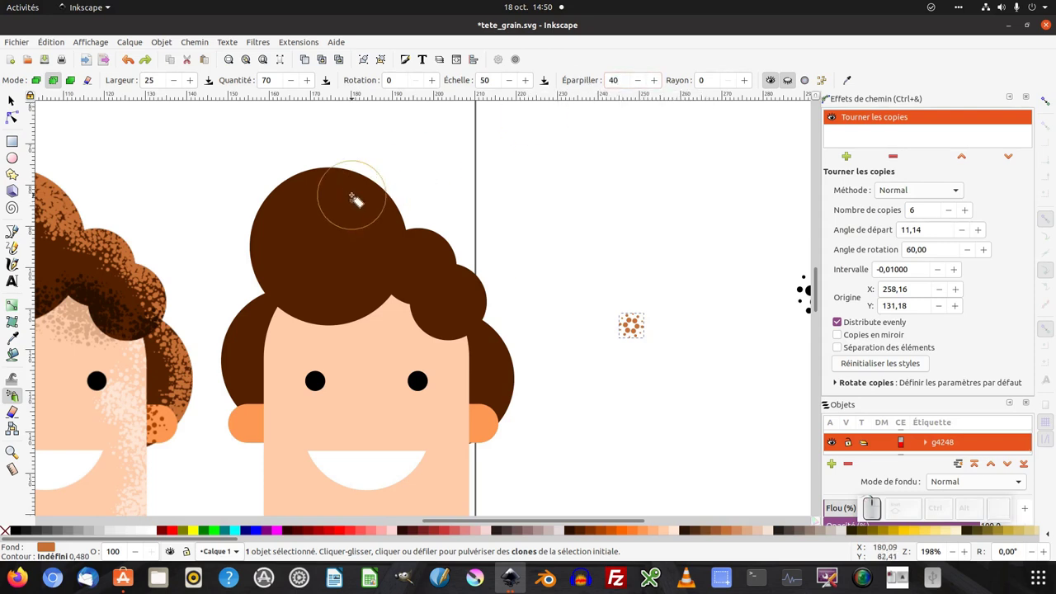
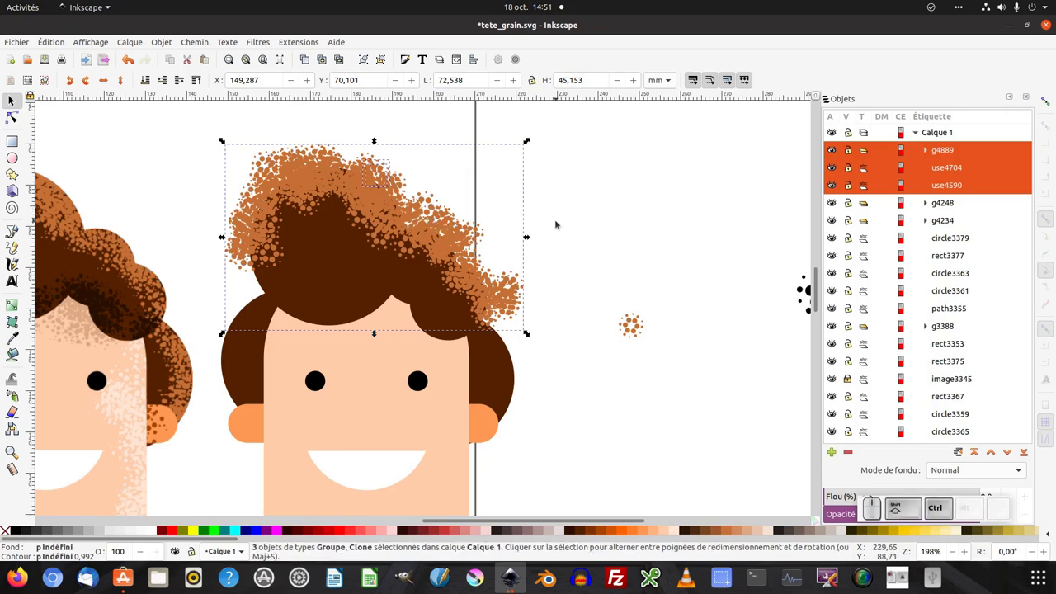
# - Ungroup the sprayed dots, regroup them, and clone the hair shape above for clipping
pyautogui.click(385, 64)
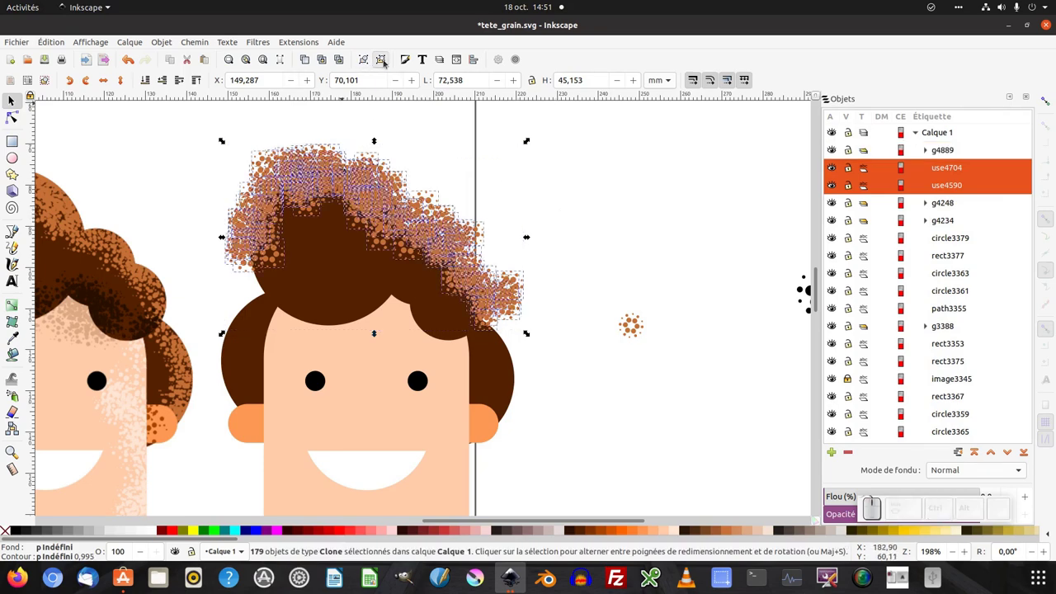
pyautogui.click(366, 64)
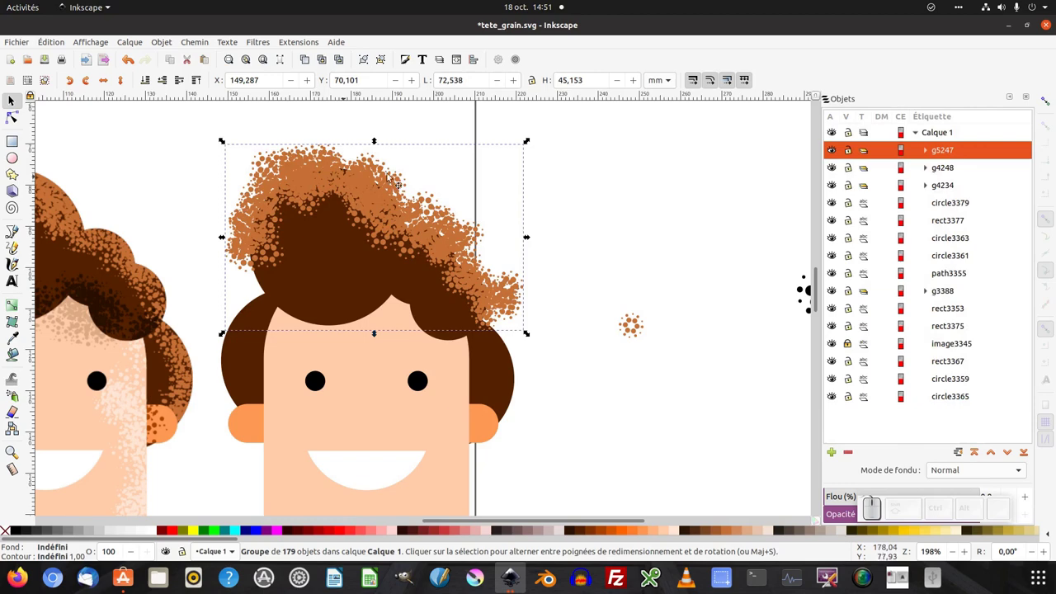
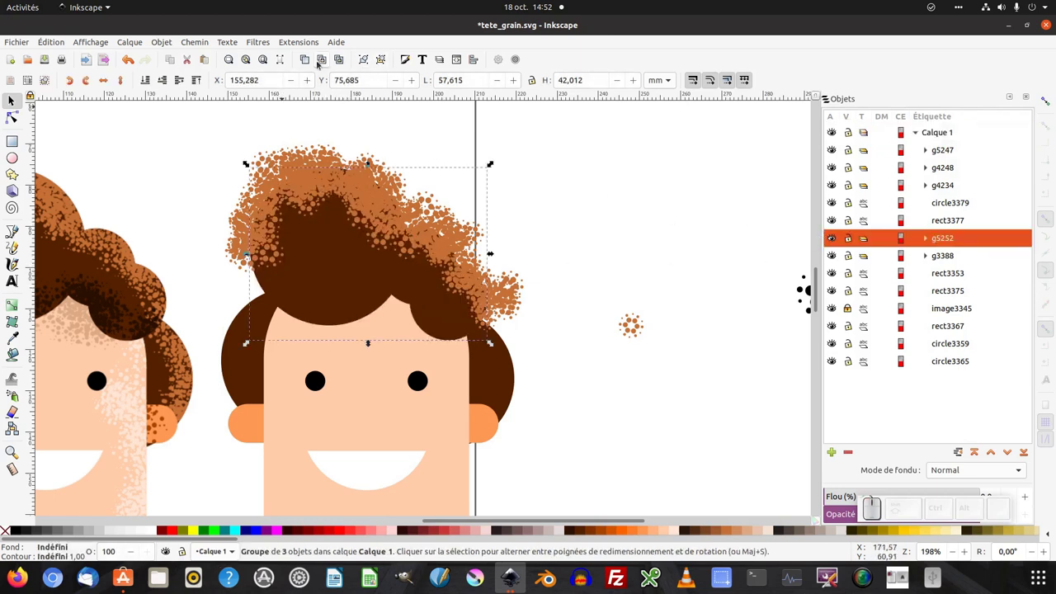
pyautogui.click(324, 62)
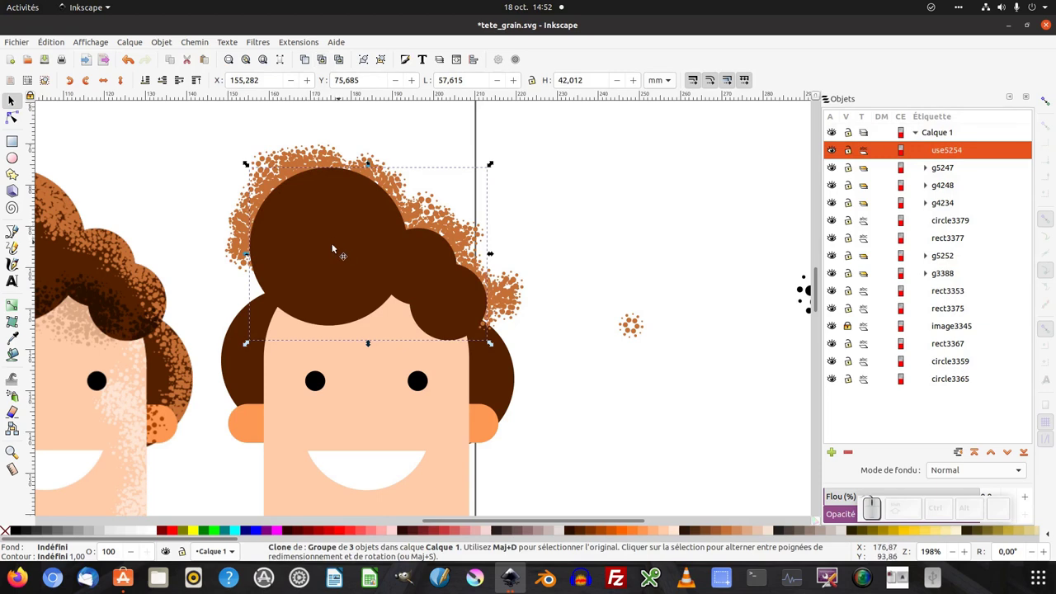
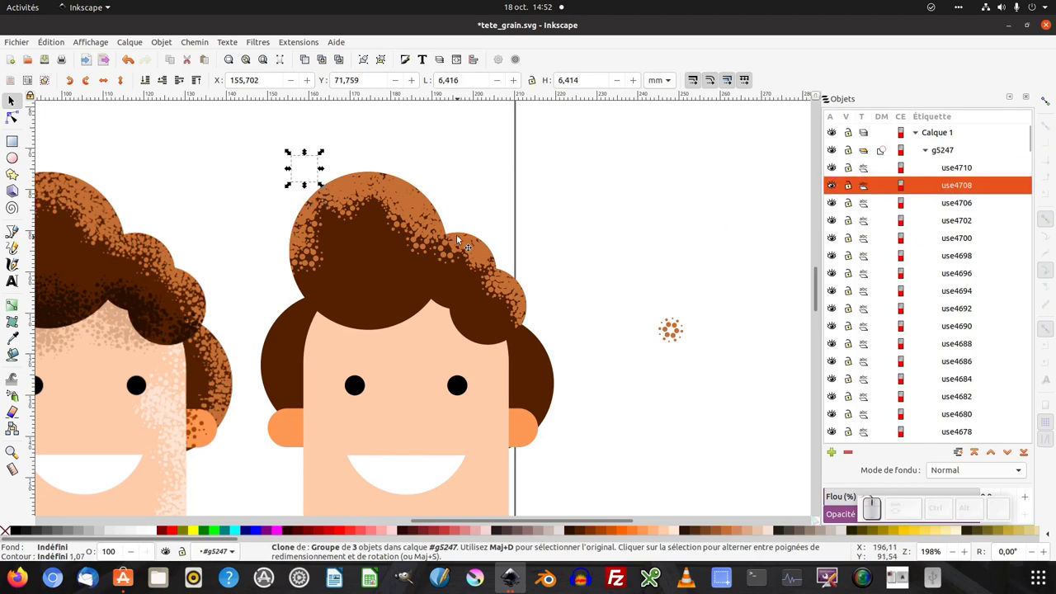
# - Group all orange clones inside the clipped hair, then select the dot cluster beside the page
pyautogui.press('ctrl+a')
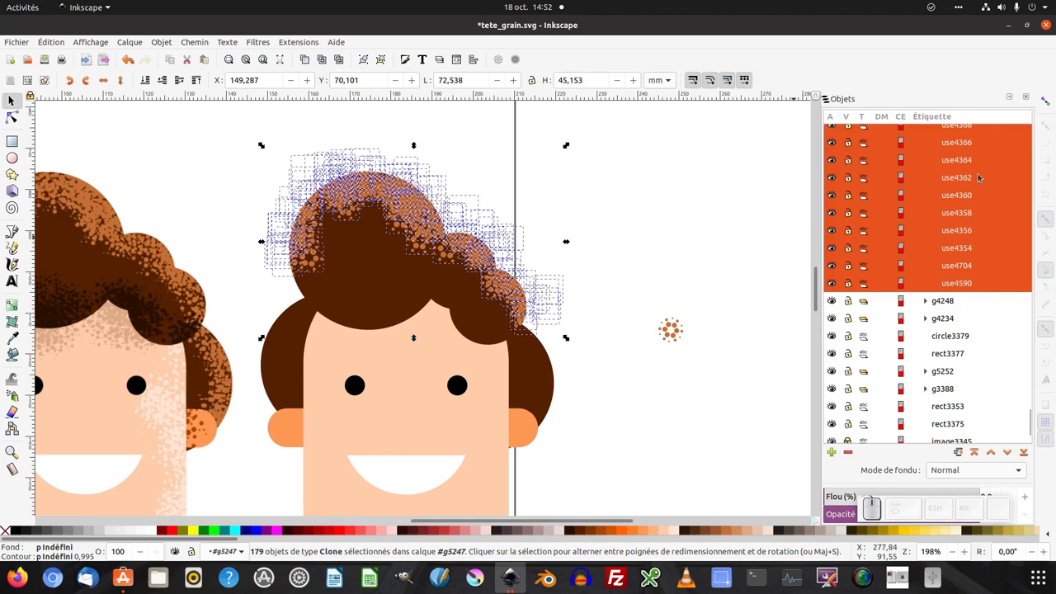
pyautogui.scroll(3)
pyautogui.scroll(3)
pyautogui.press('ctrl+g')
pyautogui.click(668, 246)
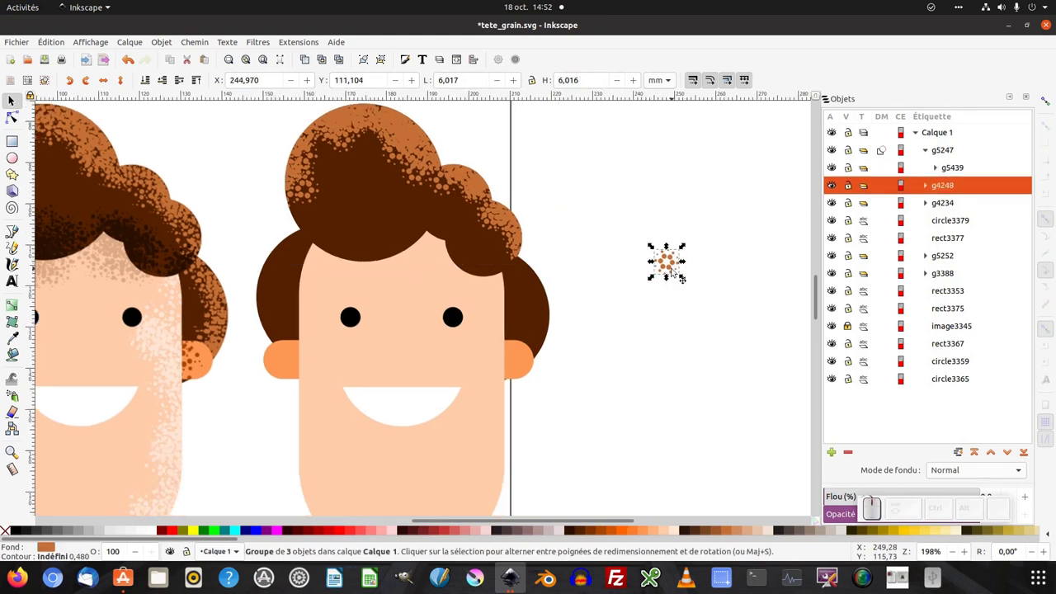
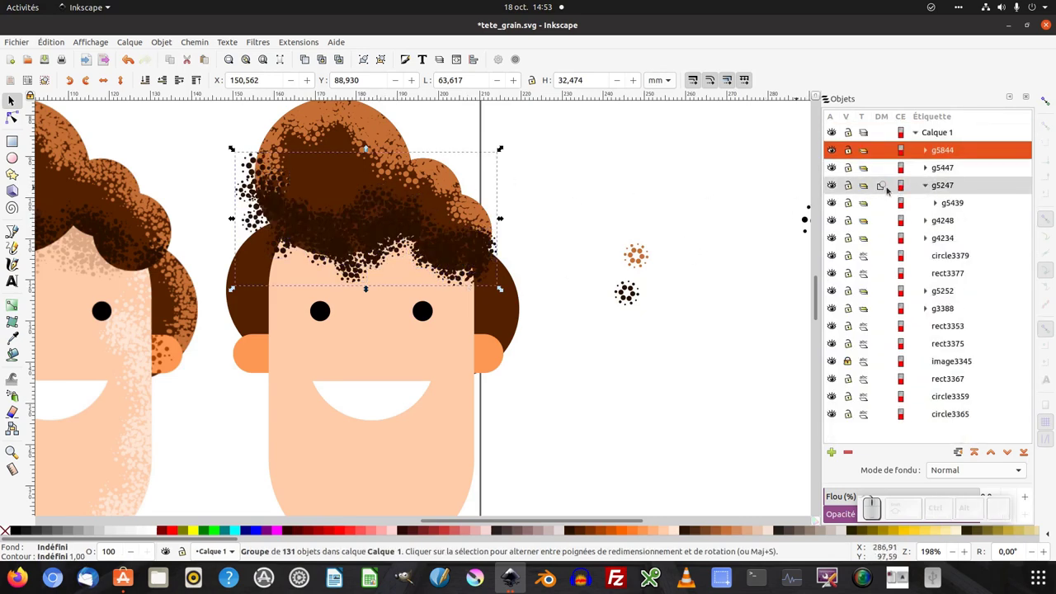
pyautogui.moveTo(938, 155); pyautogui.dragTo(982, 206)
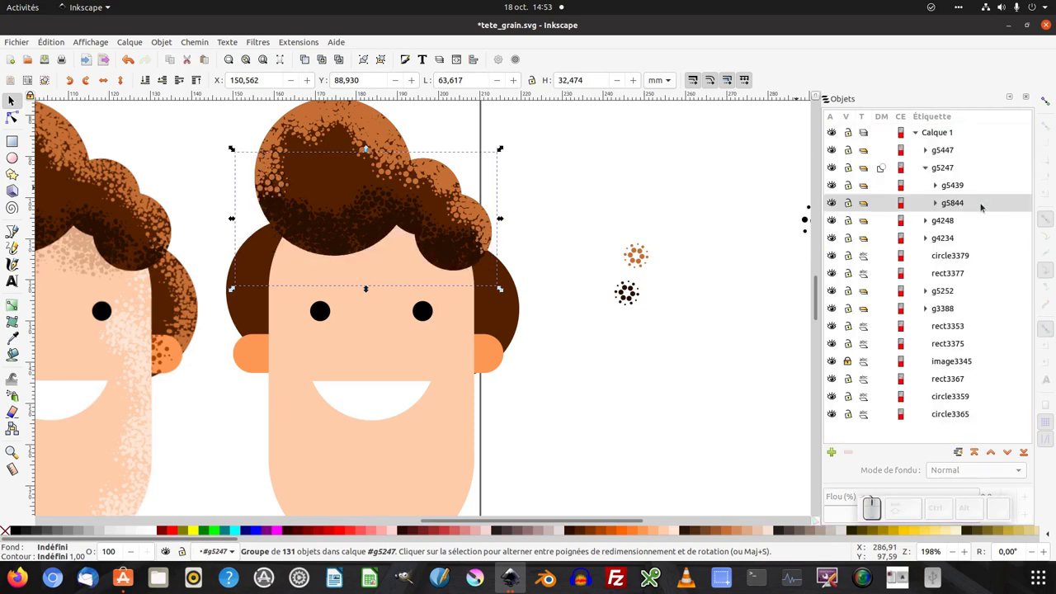
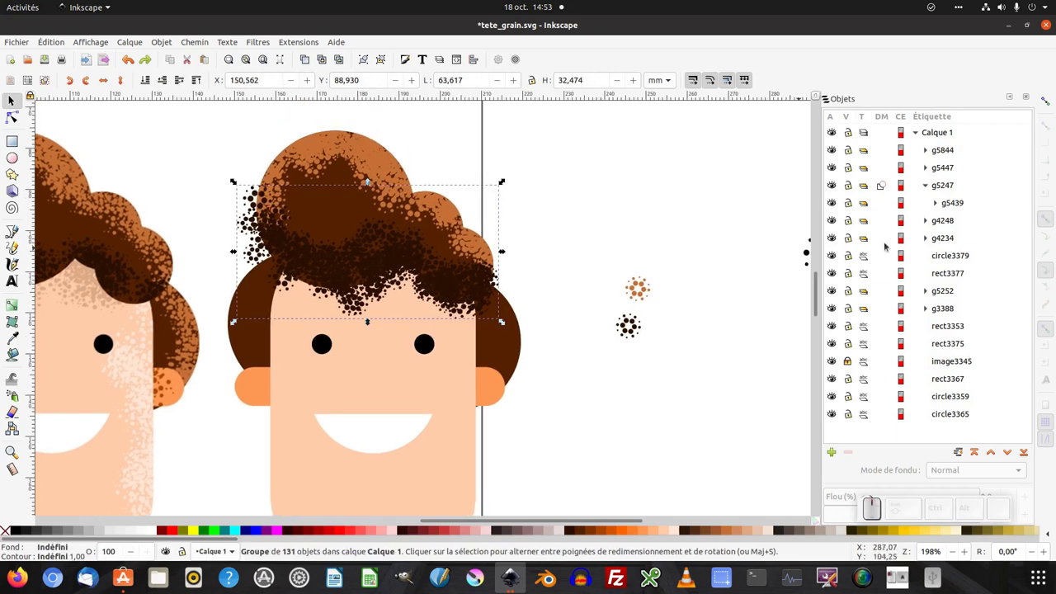
pyautogui.scroll(3)
pyautogui.click(606, 210)
pyautogui.click(420, 224)
pyautogui.click(385, 247)
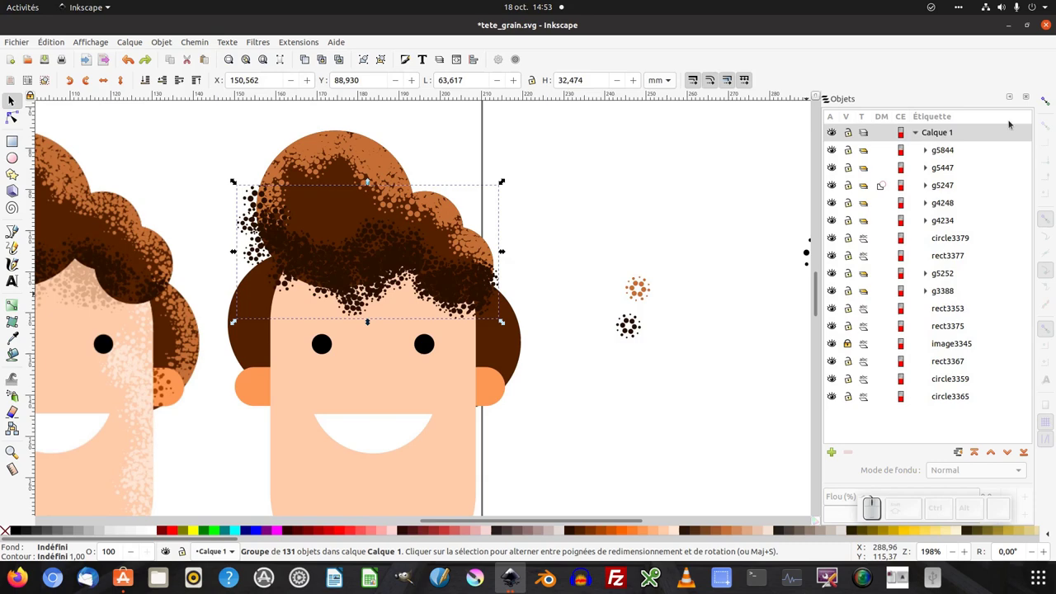
pyautogui.click(490, 207)
pyautogui.moveTo(410, 268); pyautogui.dragTo(504, 243)
pyautogui.press('ctrl+z')
pyautogui.press('ctrl+g')
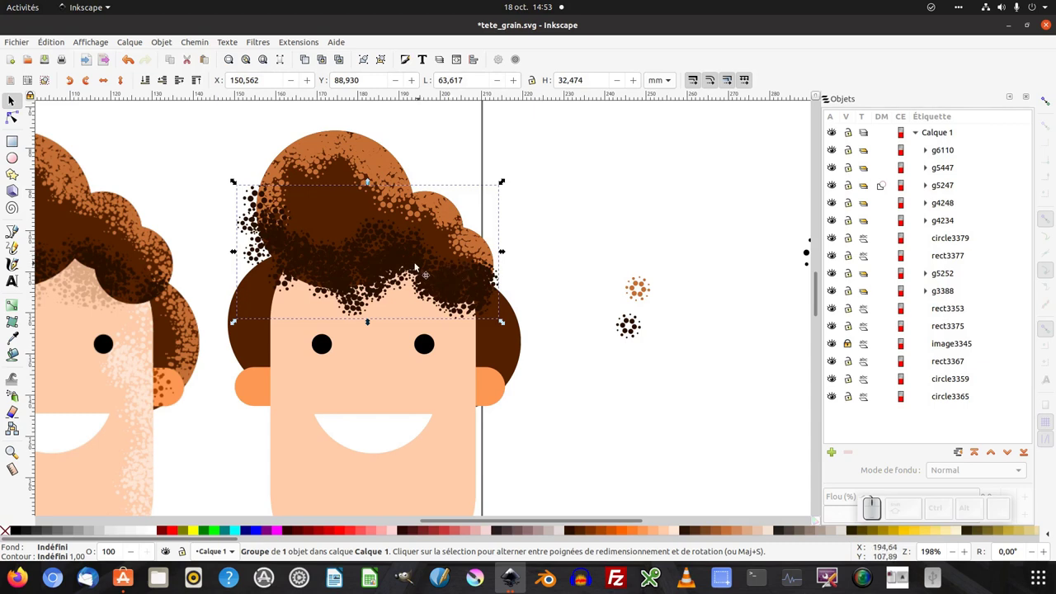
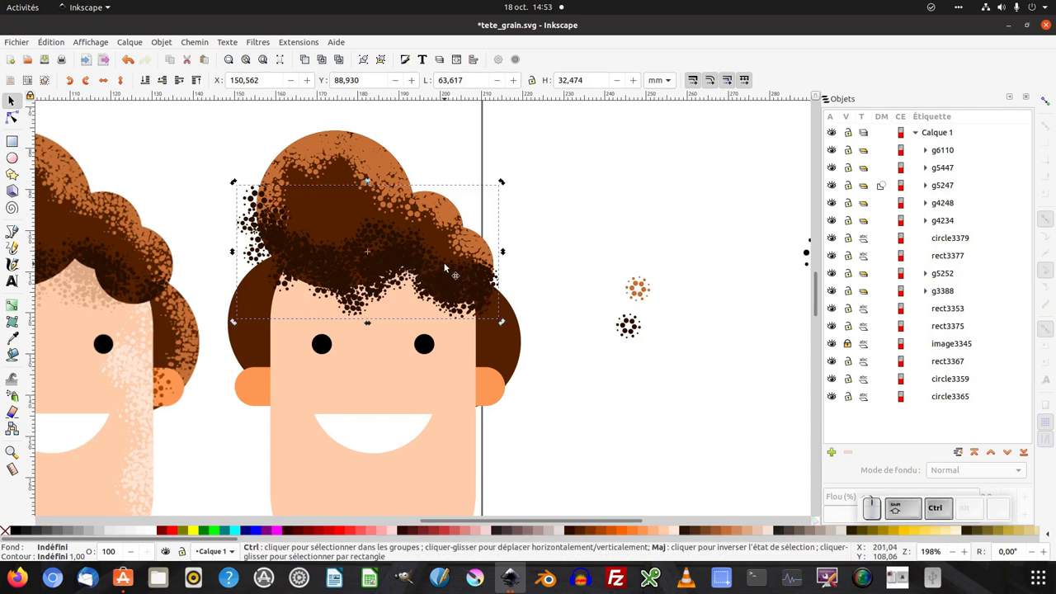
pyautogui.press('ctrl+shift+g')
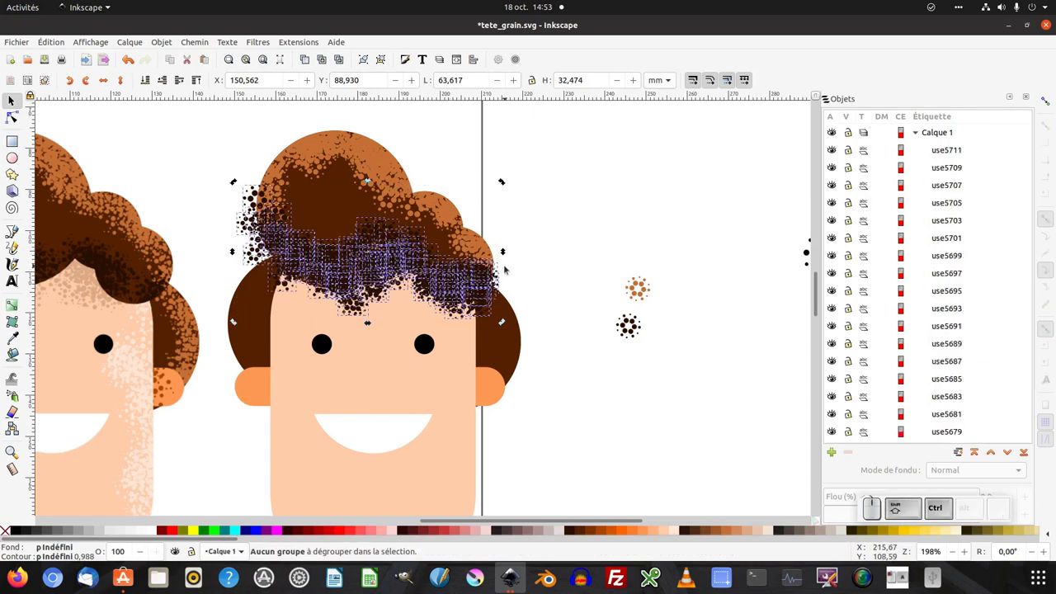
pyautogui.press('ctrl+g')
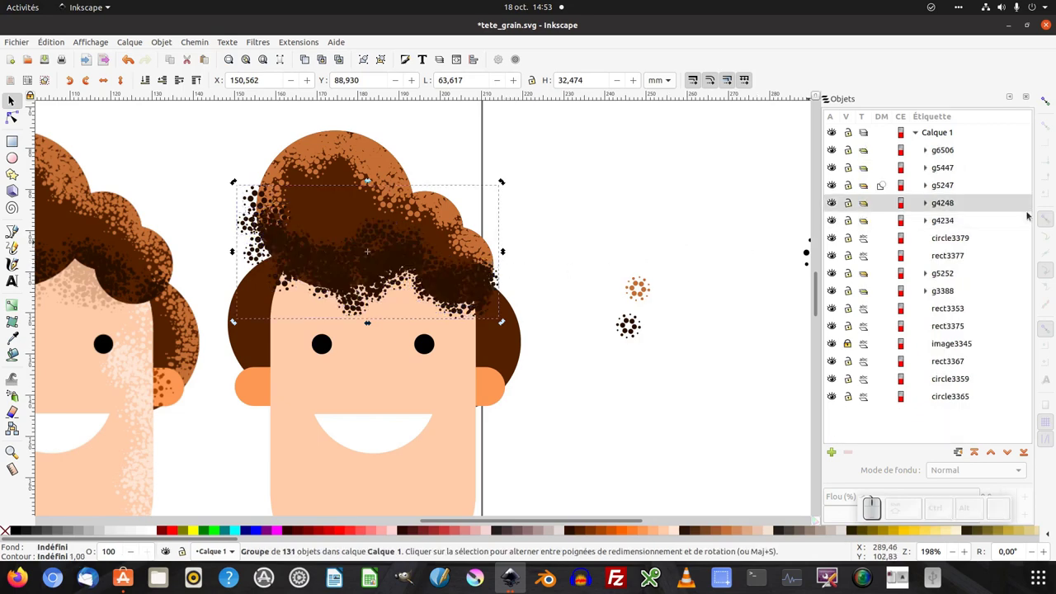
pyautogui.scroll(-3)
pyautogui.scroll(3)
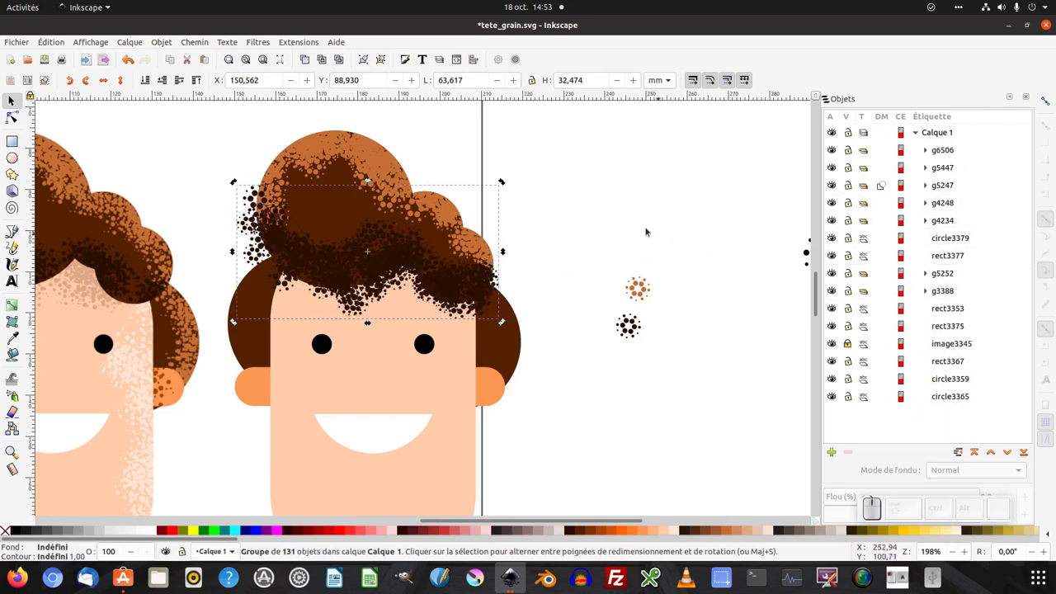
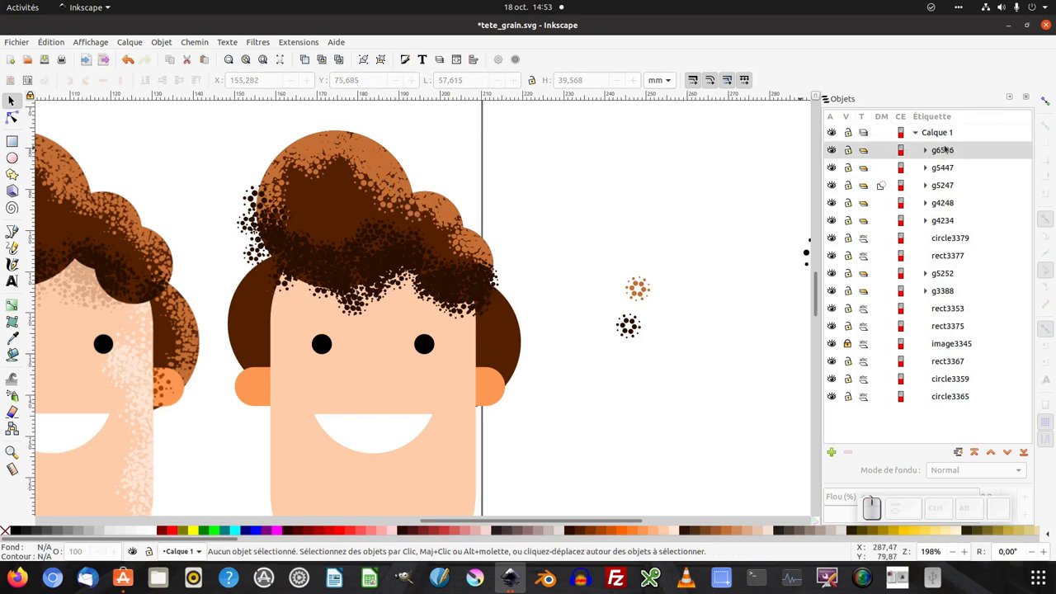
# - Select the dark grain group and save the drawing as tete_grain.svg
pyautogui.click(509, 174)
pyautogui.click(403, 189)
pyautogui.click(483, 337)
pyautogui.click(44, 60)
pyautogui.click(14, 47)
pyautogui.click(44, 116)
pyautogui.click(370, 245)
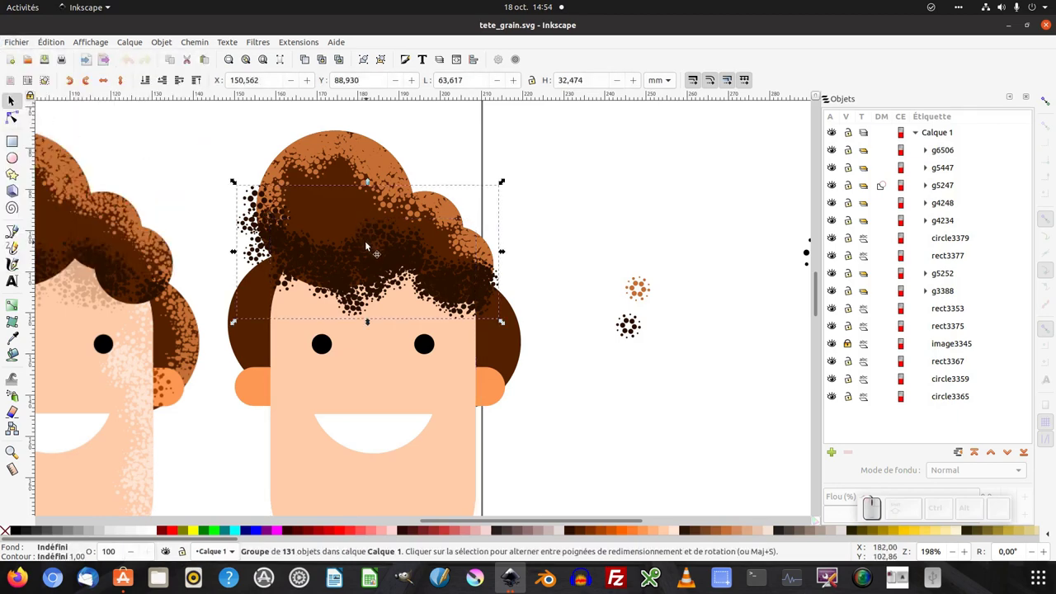
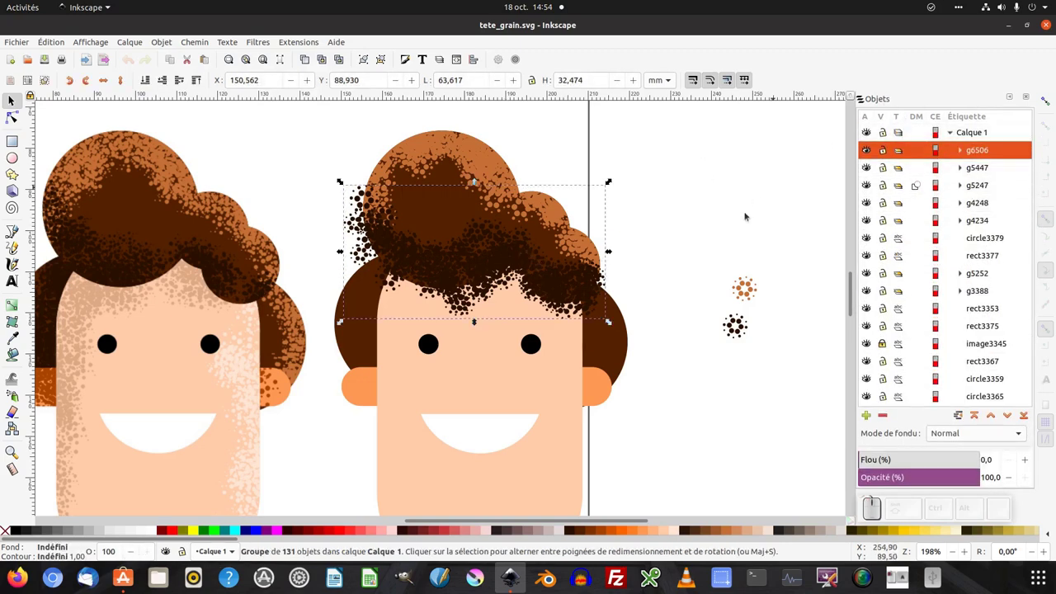
pyautogui.click(640, 255)
pyautogui.click(515, 265)
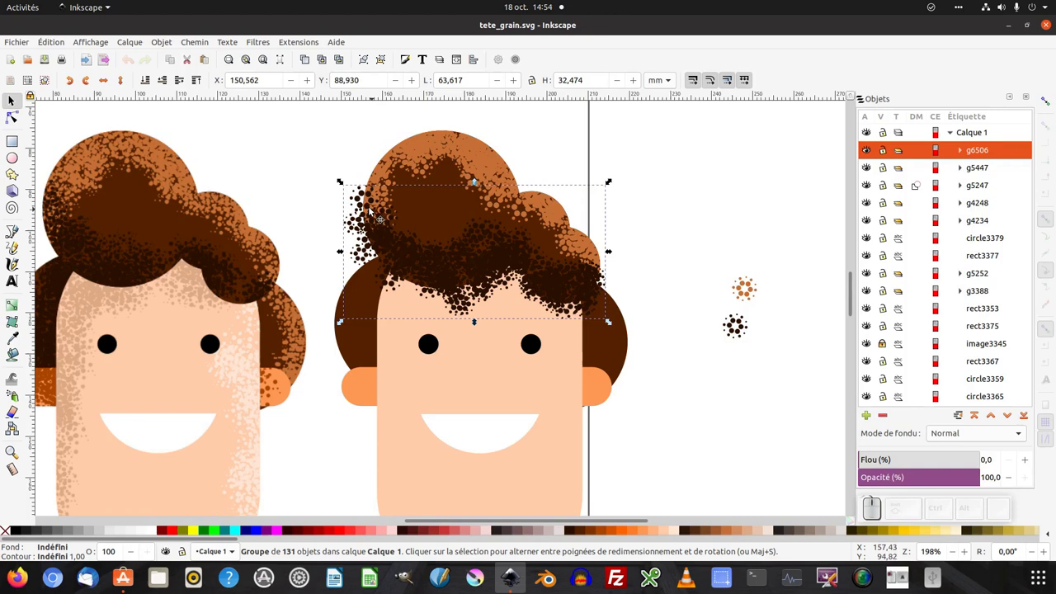